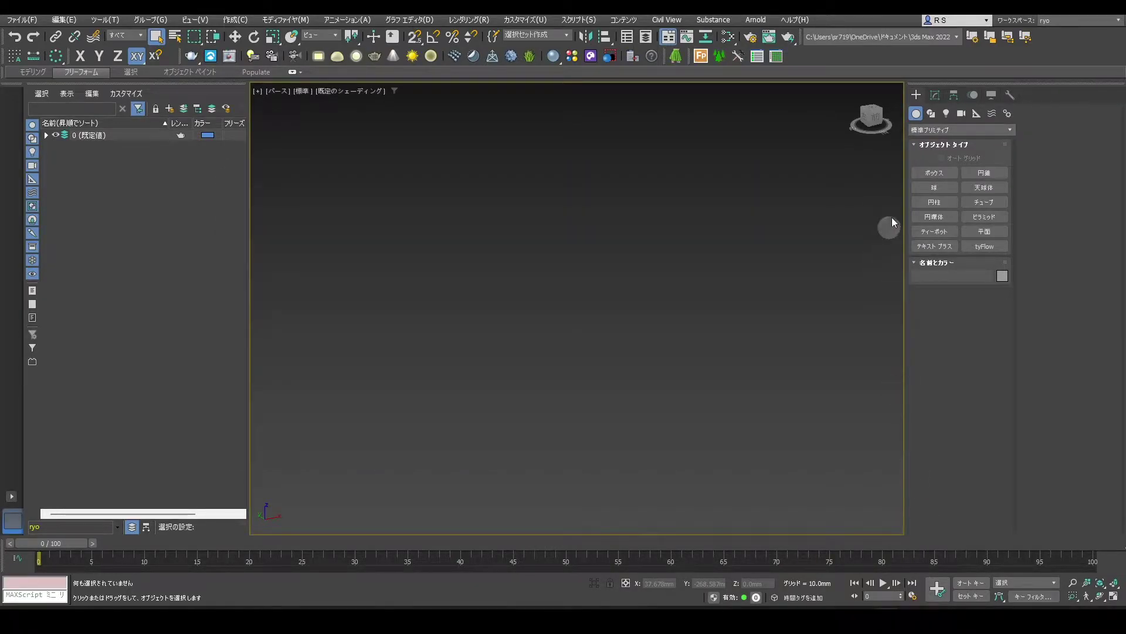
# Step: Start creating a Box primitive from the Create panel
pyautogui.click(923, 178)
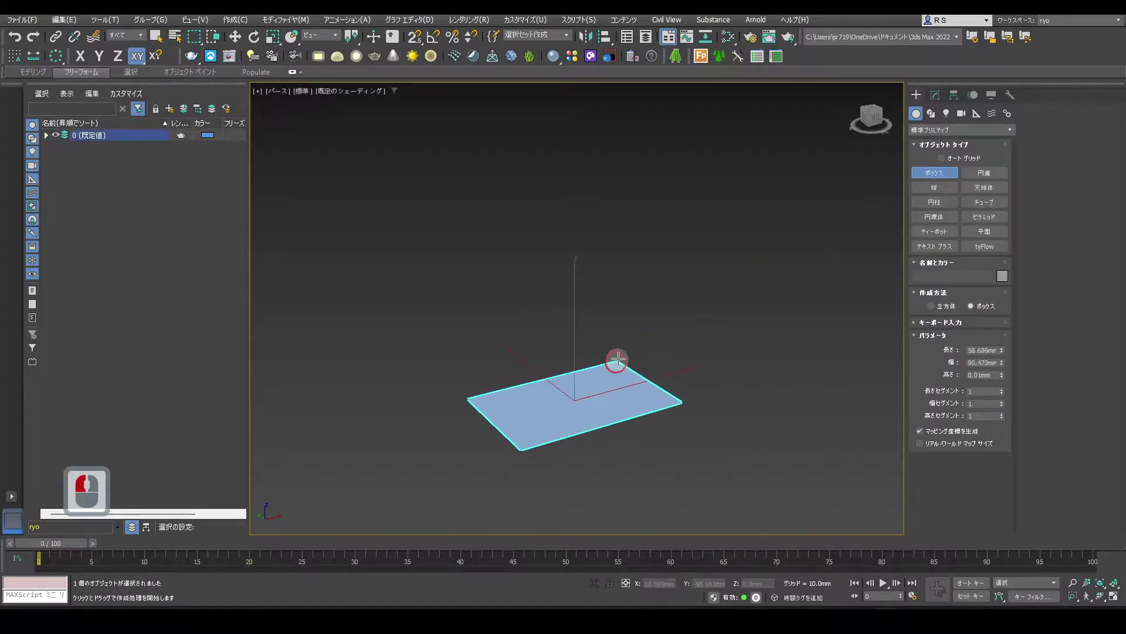
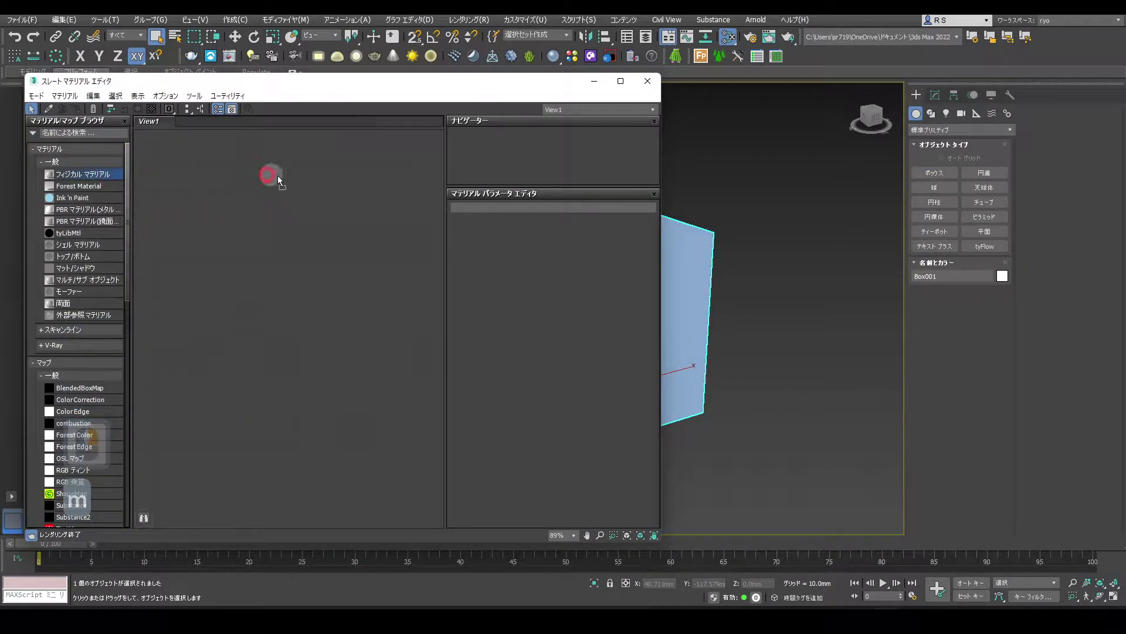
# Step: Add a Physical Material with a Checker map in Base Color, assign it to the box and show it in the viewport
pyautogui.click(339, 204)
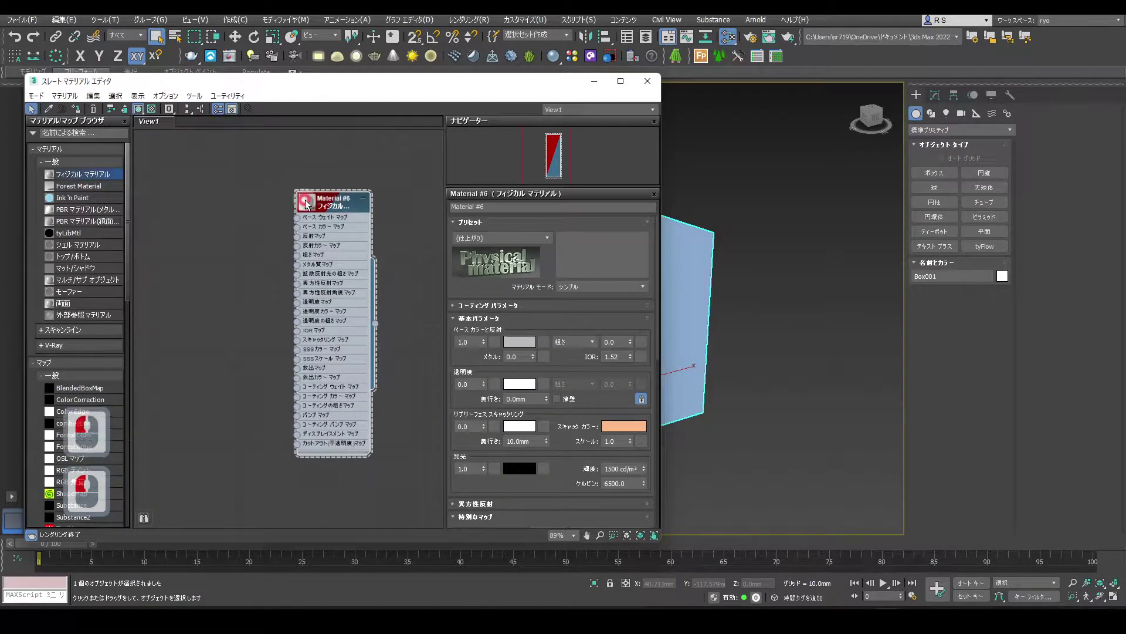
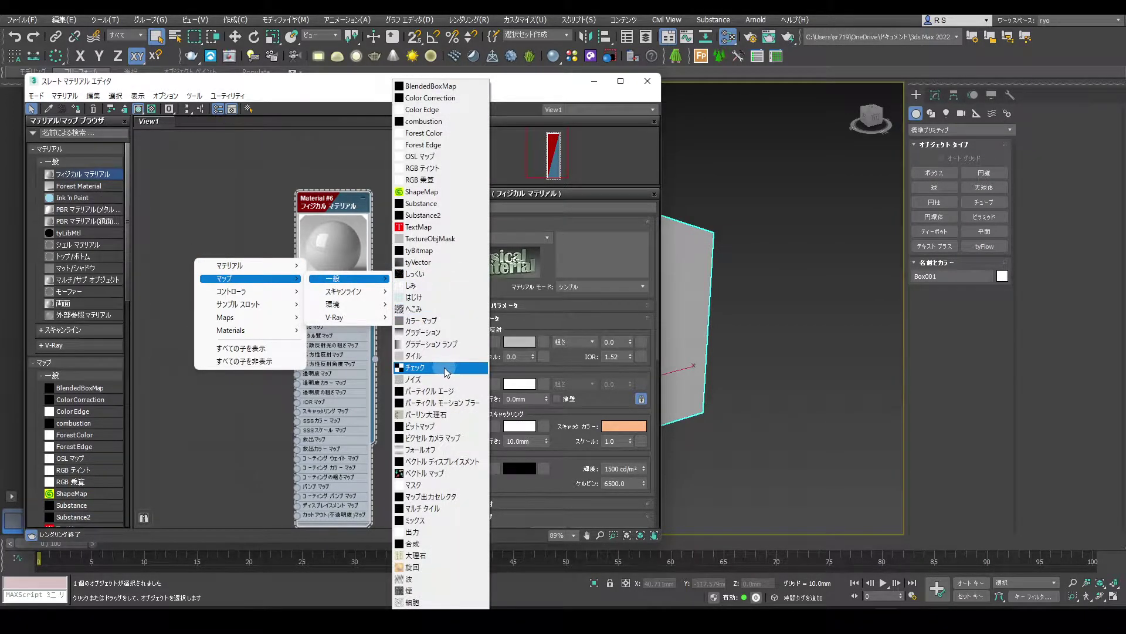
pyautogui.click(447, 374)
pyautogui.click(176, 259)
pyautogui.click(190, 242)
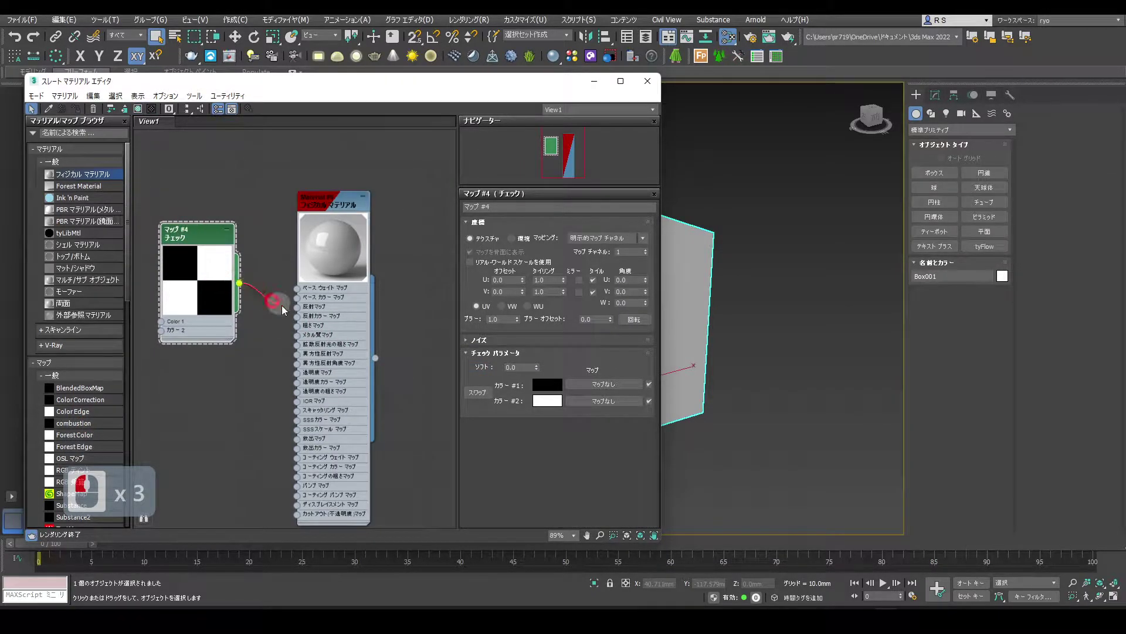
pyautogui.click(302, 304)
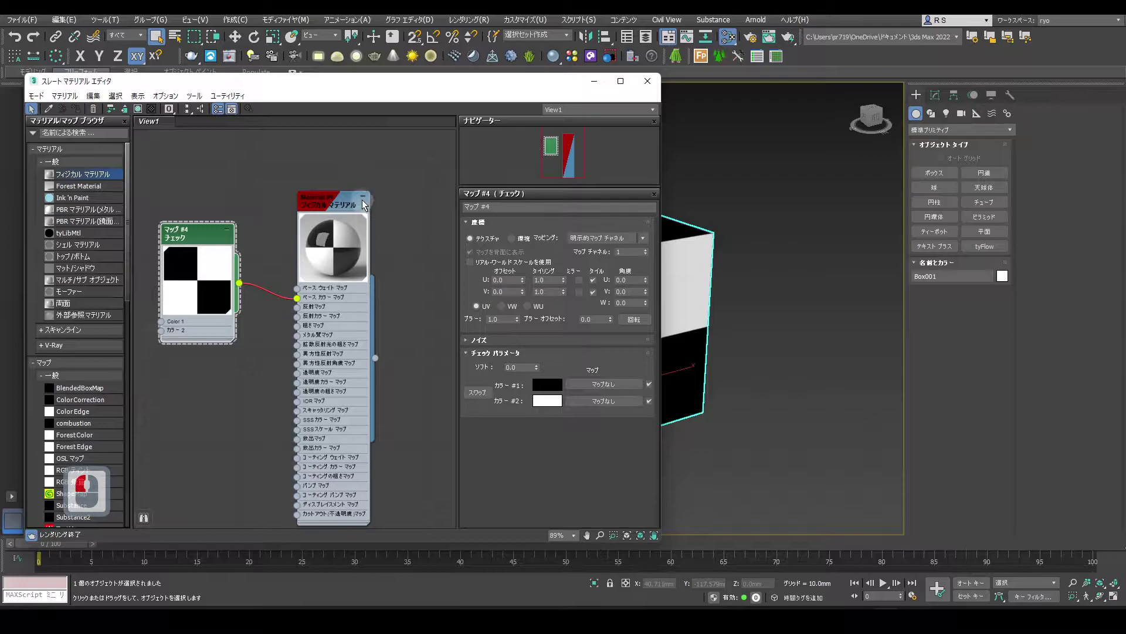
pyautogui.click(363, 202)
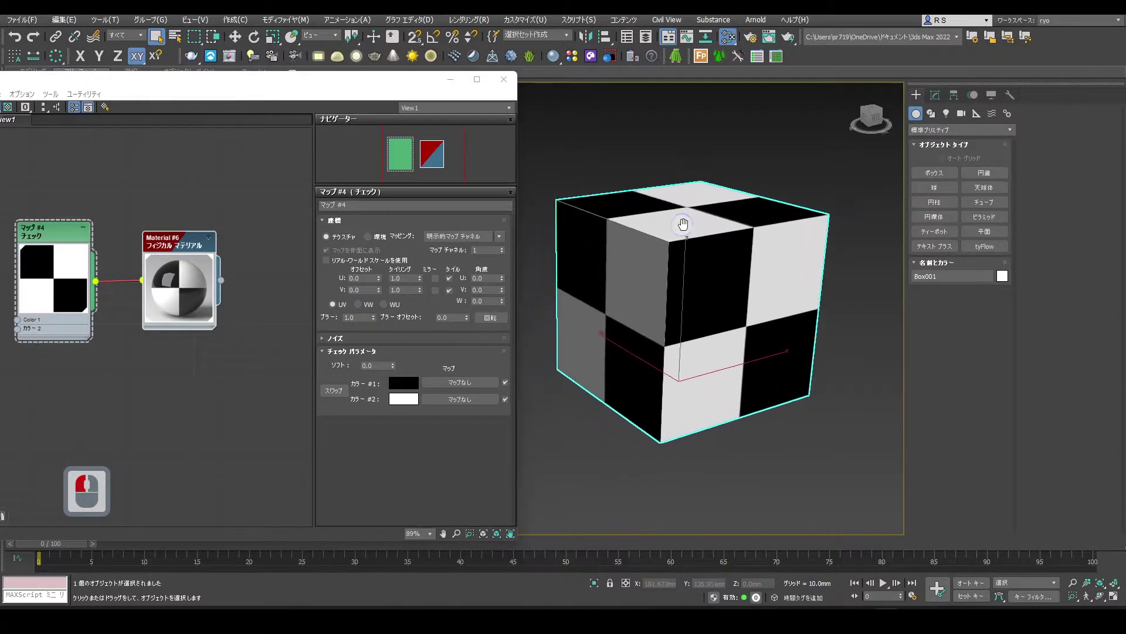
pyautogui.middleClick(687, 224)
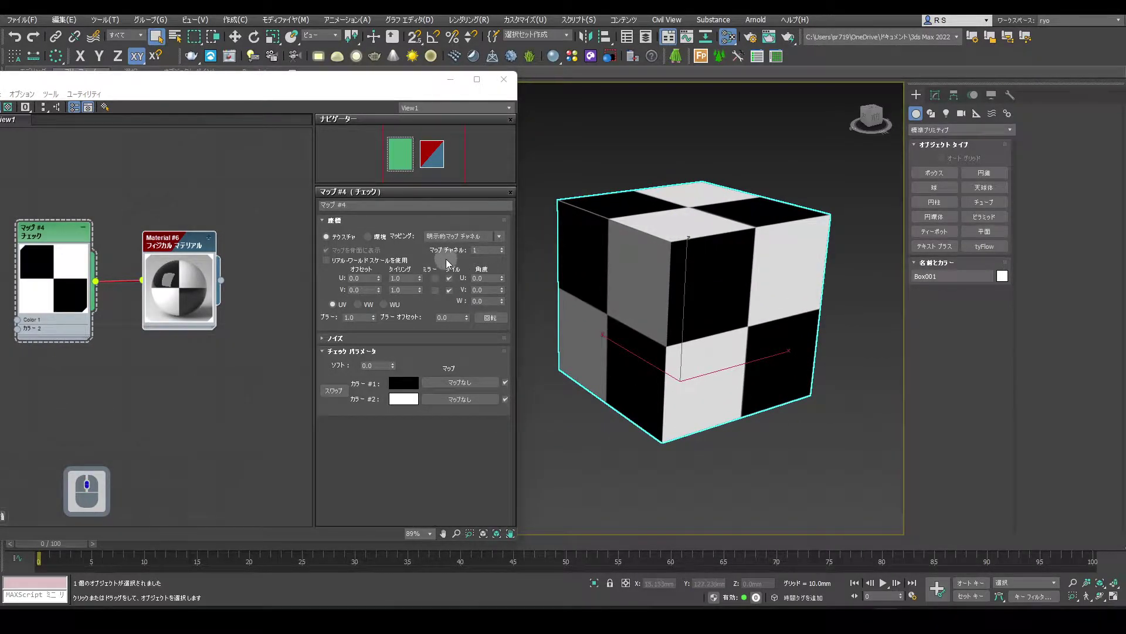
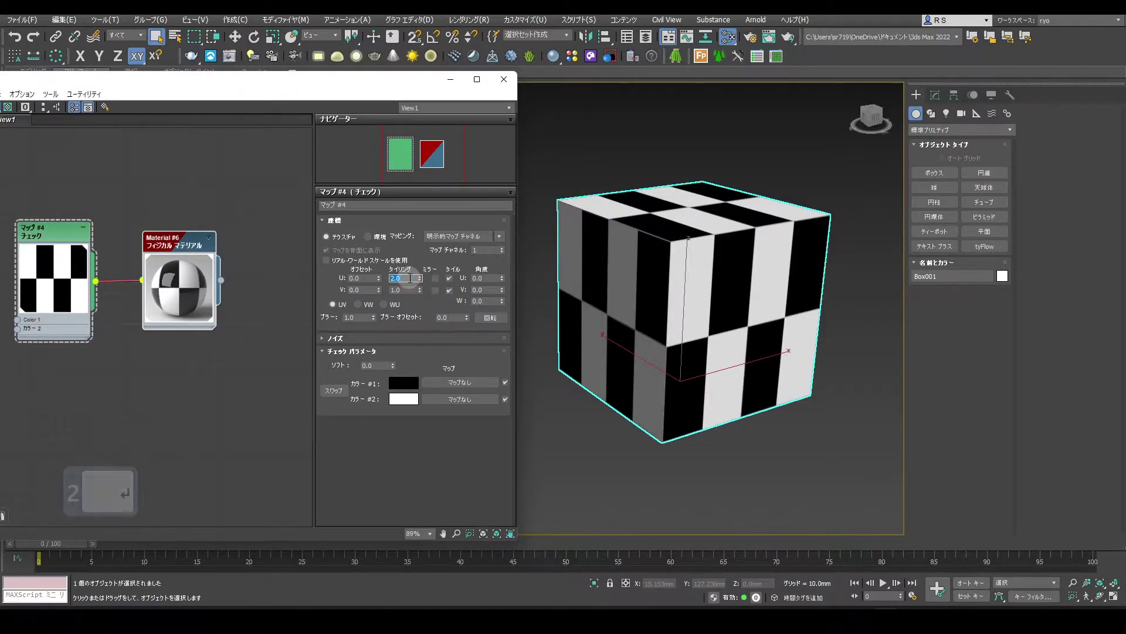
pyautogui.press('3')
pyautogui.press('Return')
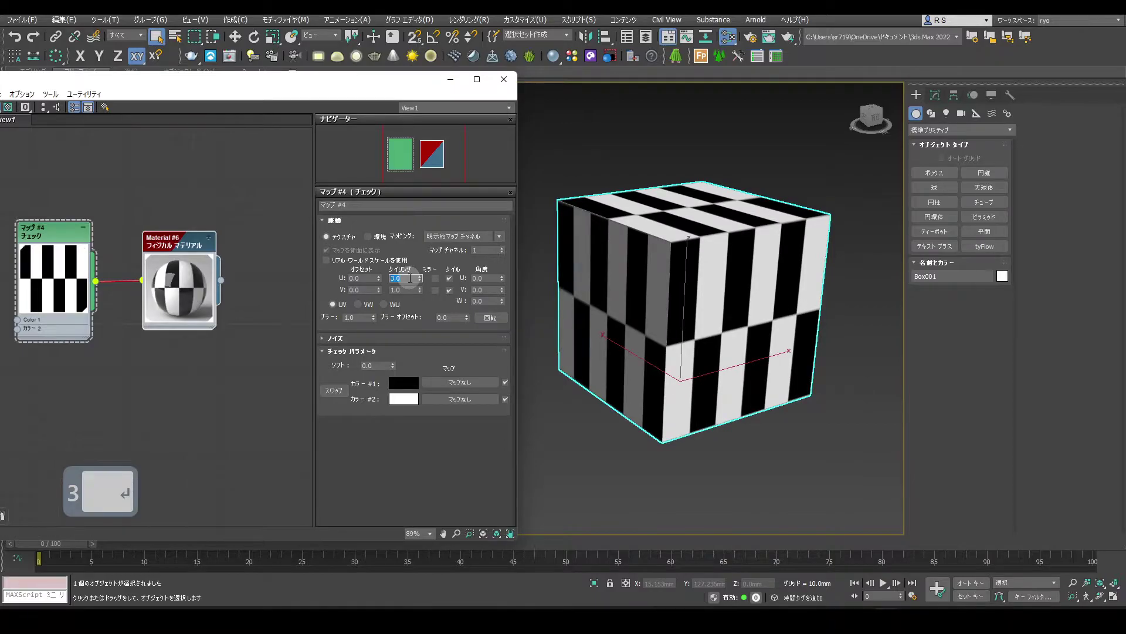
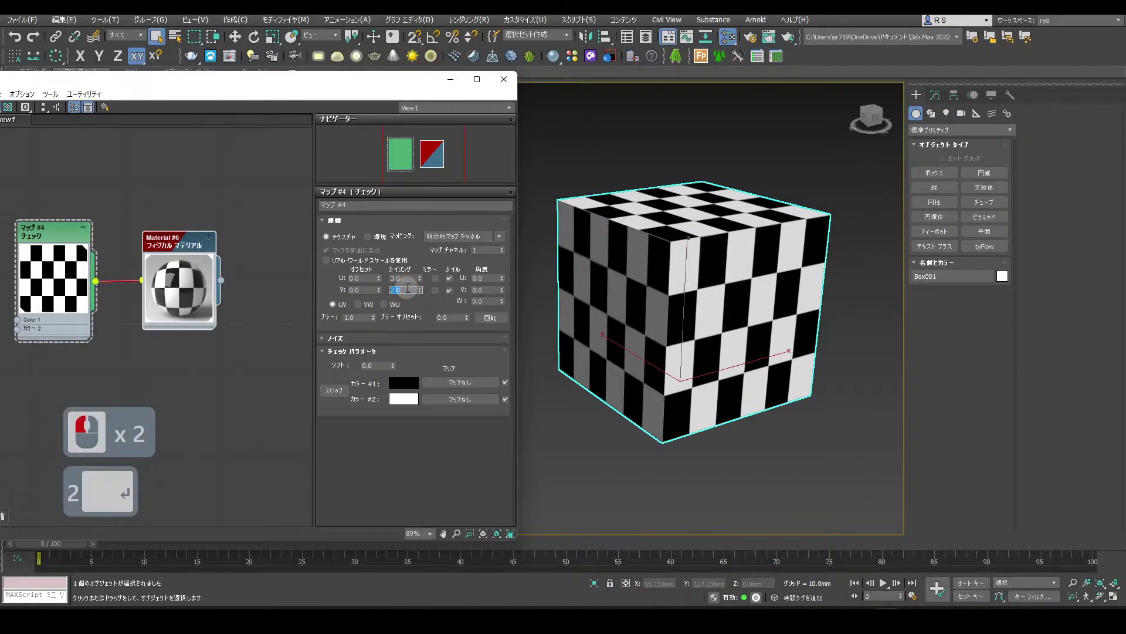
pyautogui.write('3')
pyautogui.press('Return')
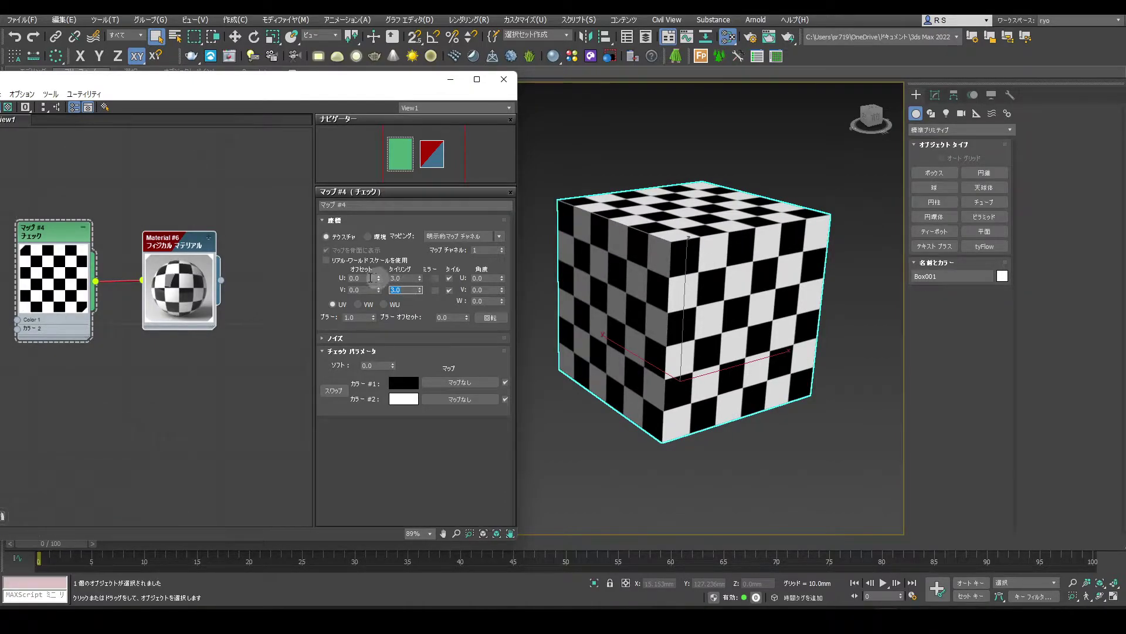
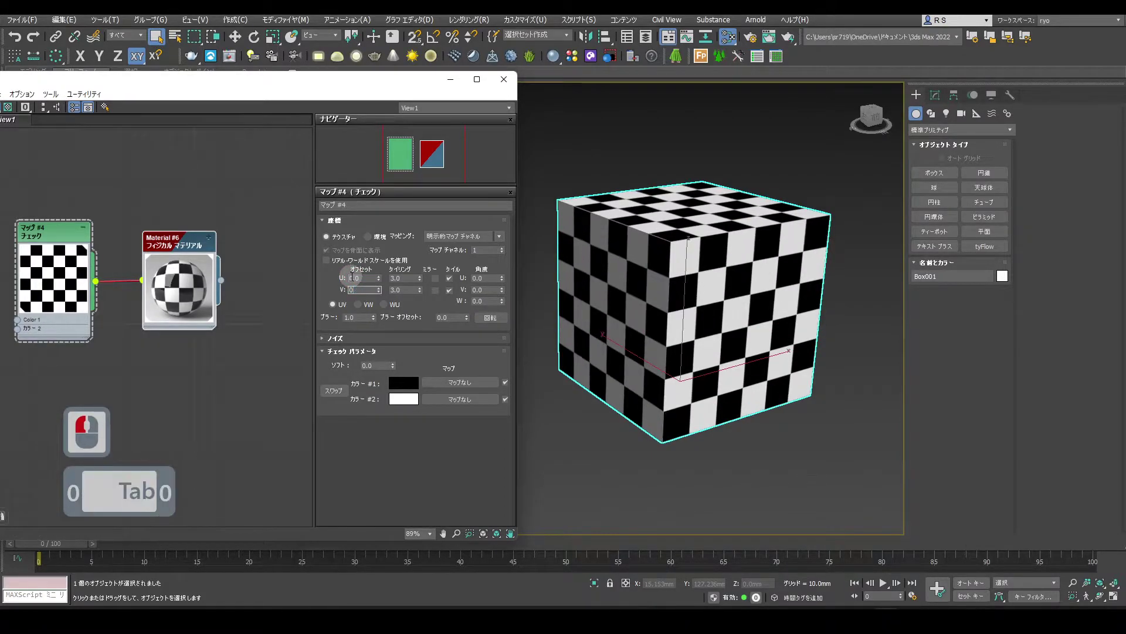
pyautogui.press('Return')
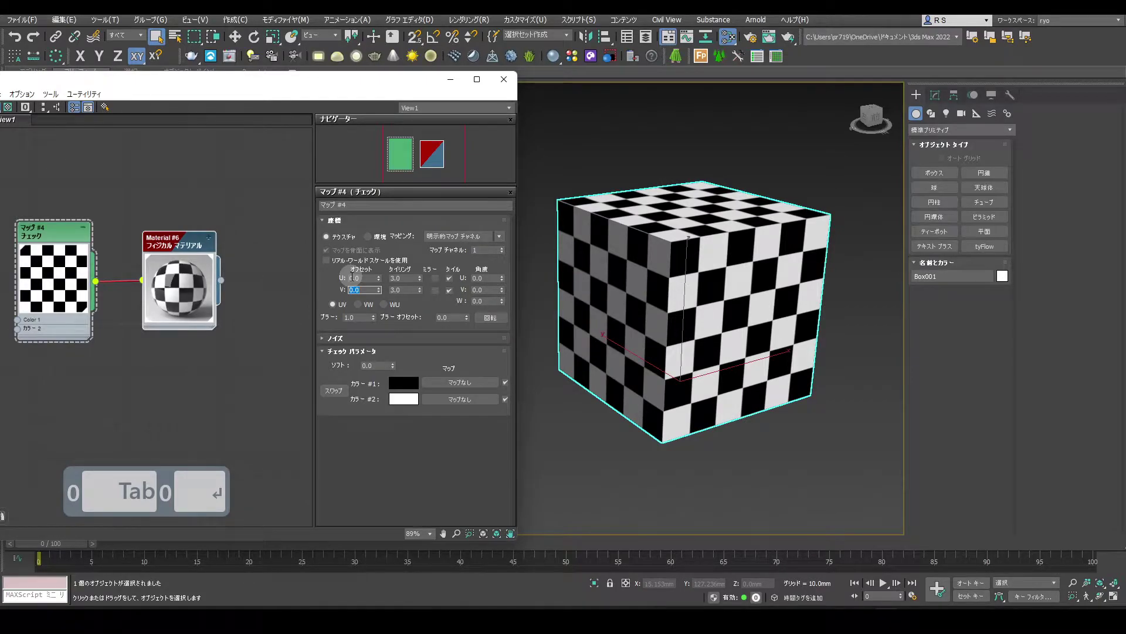
pyautogui.click(383, 281)
pyautogui.write('1')
pyautogui.press('Tab')
pyautogui.press('Tab')
pyautogui.write('1')
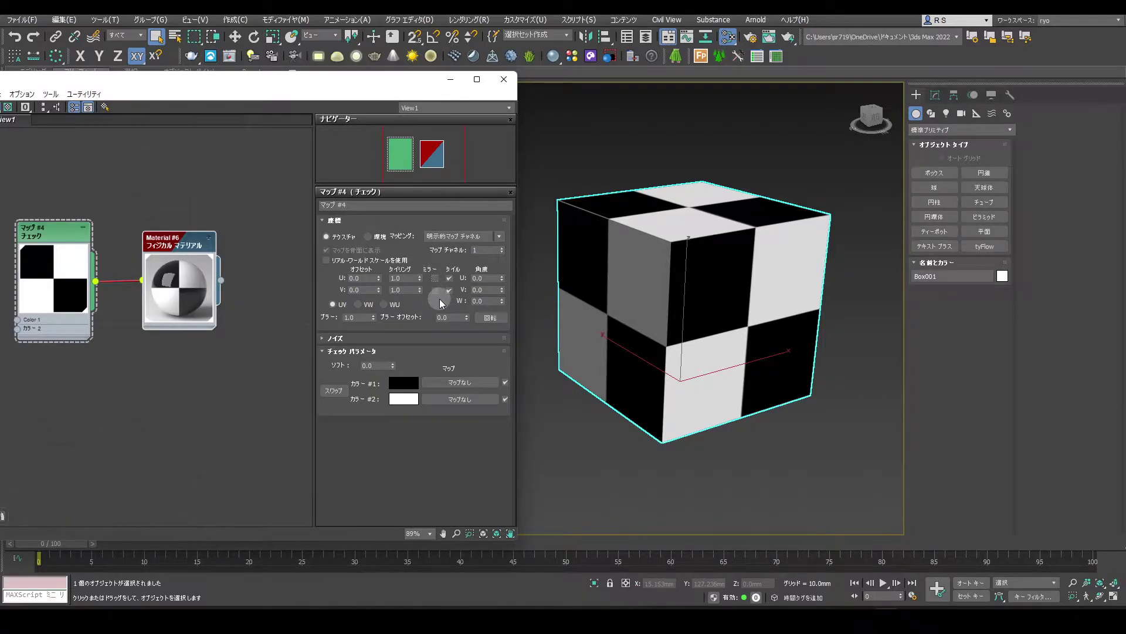
# Step: Toggle the Checker's Mirror and Tile options in U and V, ending back on tiling
pyautogui.click(450, 280)
pyautogui.click(452, 293)
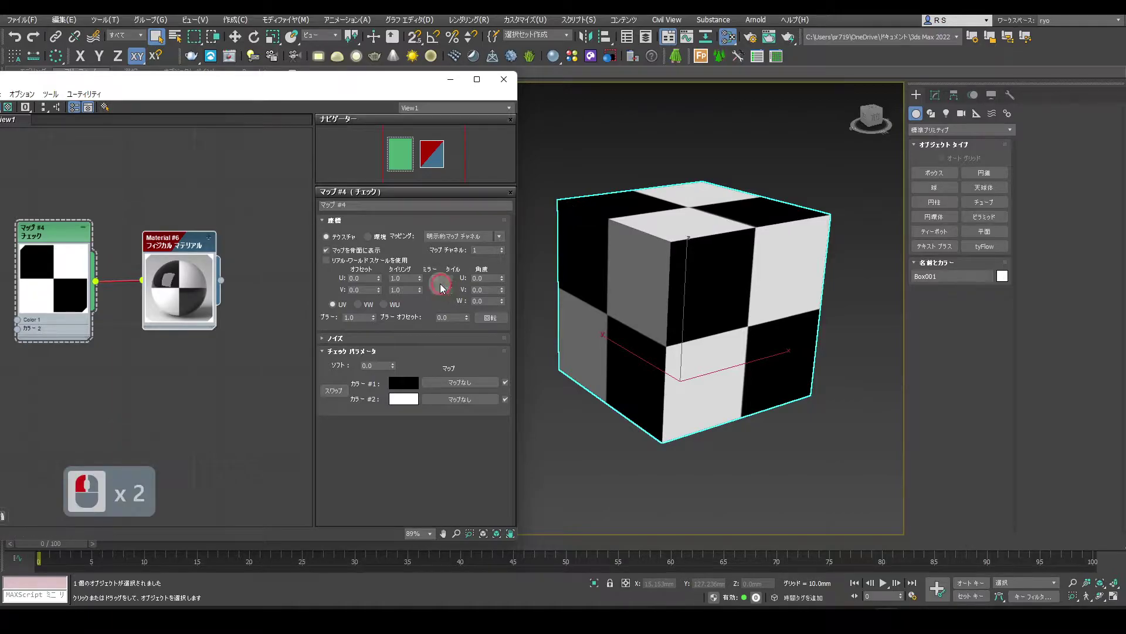
pyautogui.click(438, 280)
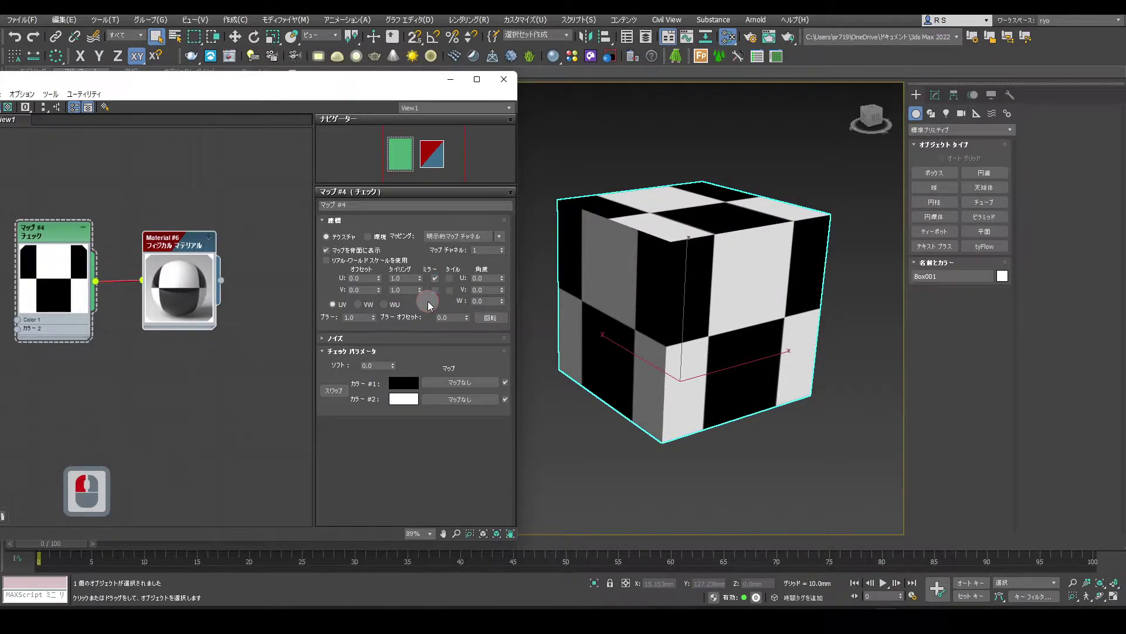
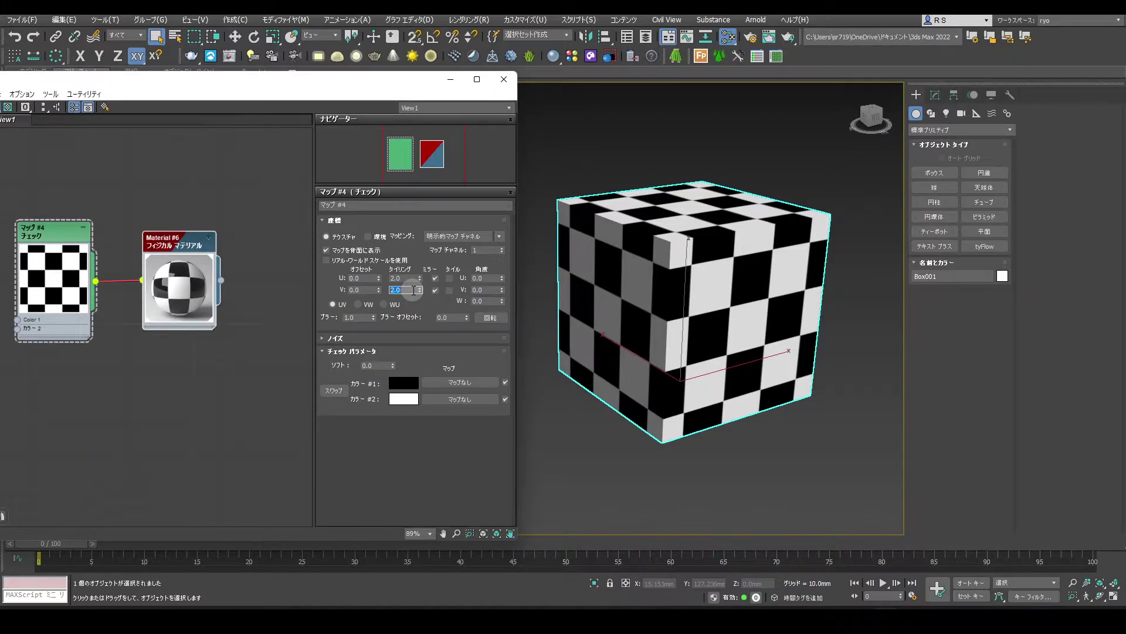
pyautogui.moveTo(450, 283); pyautogui.dragTo(449, 295)
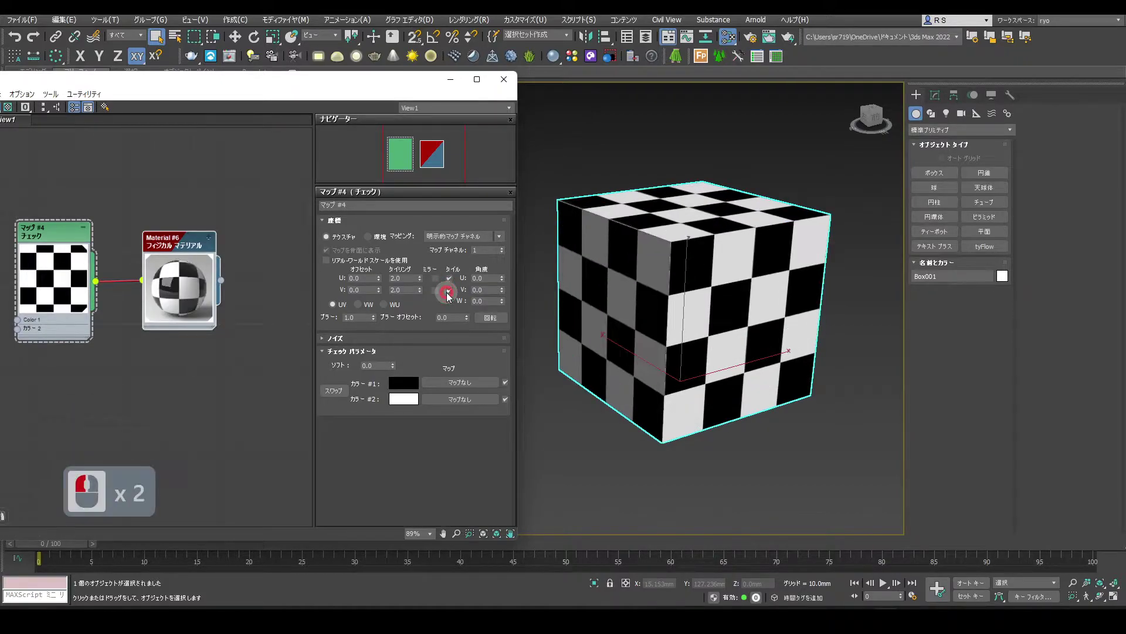
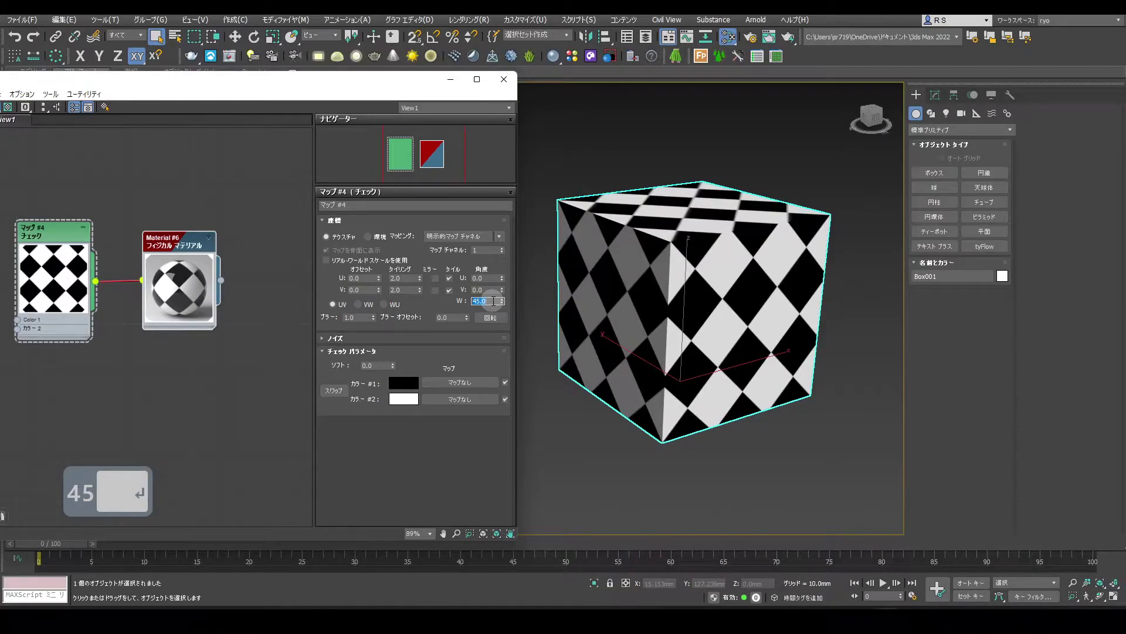
# Step: Apply a 45-degree W Angle, reset it to 0, and bring up the Rotate mapping dialog
pyautogui.press('Return')
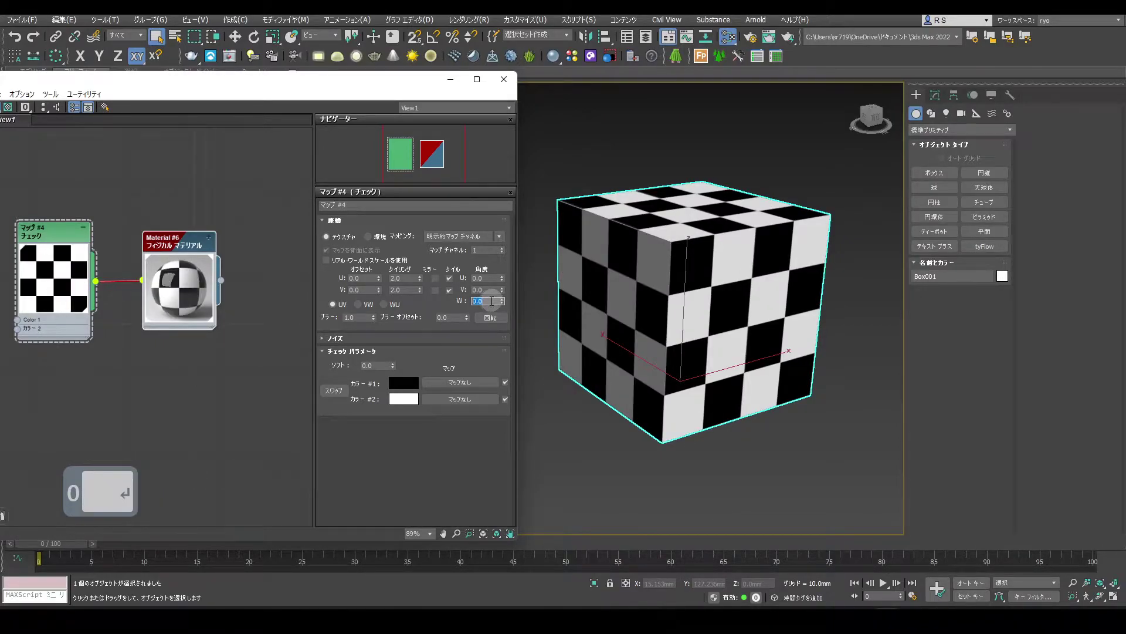
pyautogui.write('0')
pyautogui.click(503, 317)
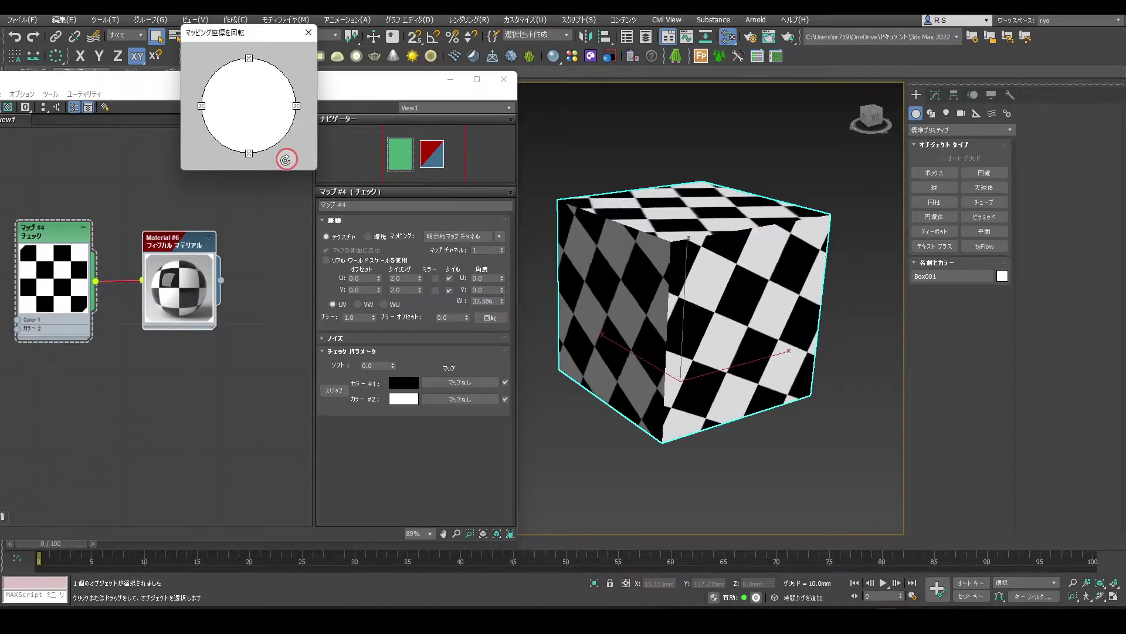
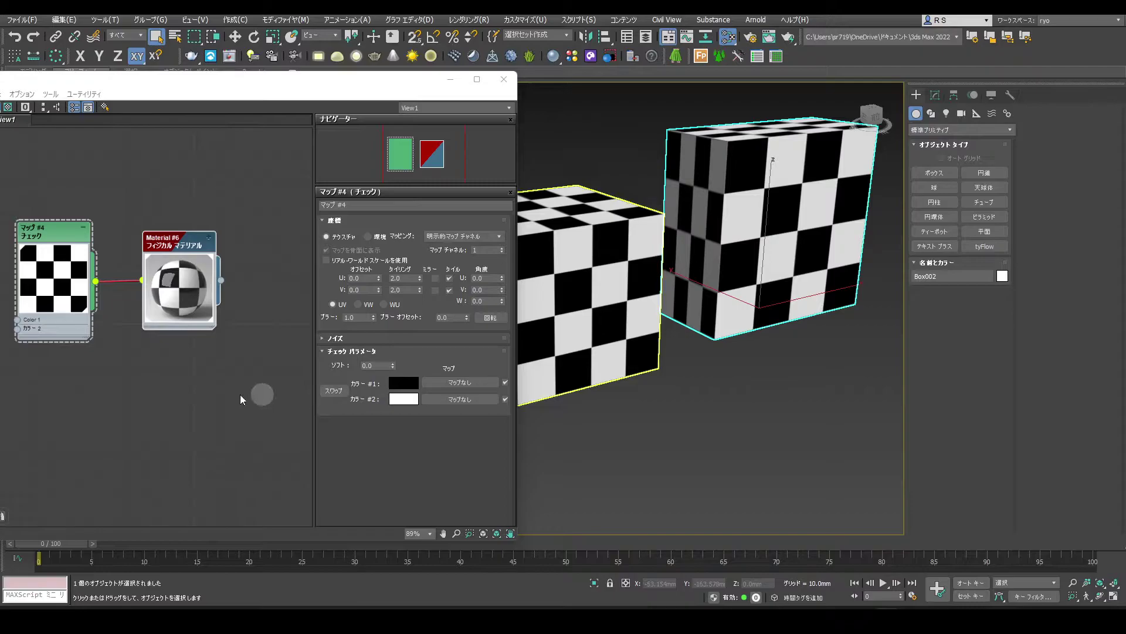
# Step: Move the material nodes up in the Slate graph to make room for a duplicate
pyautogui.moveTo(231, 300); pyautogui.dragTo(97, 157)
pyautogui.click(97, 157)
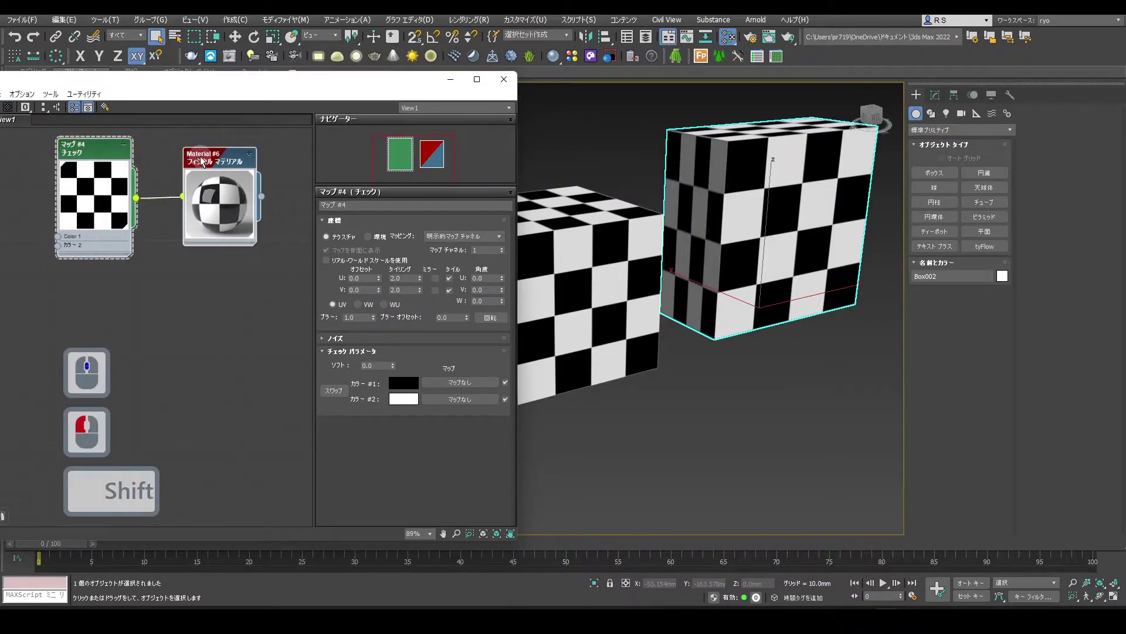
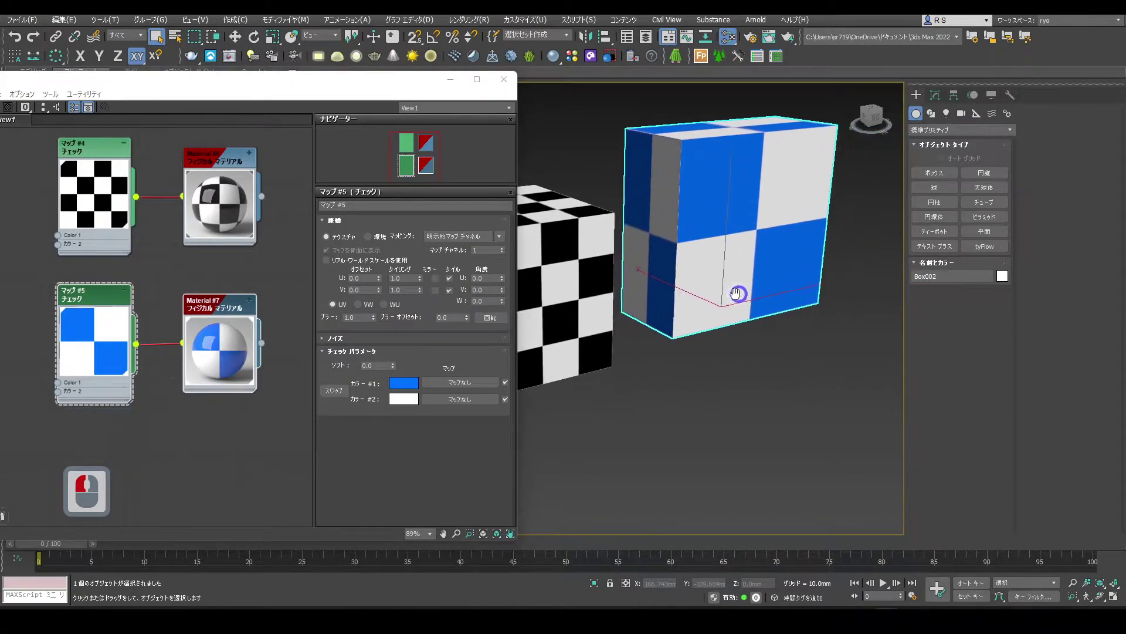
# Step: Add a UVW Map modifier to the blue box with Box projection and adjusted dimensions
pyautogui.click(939, 103)
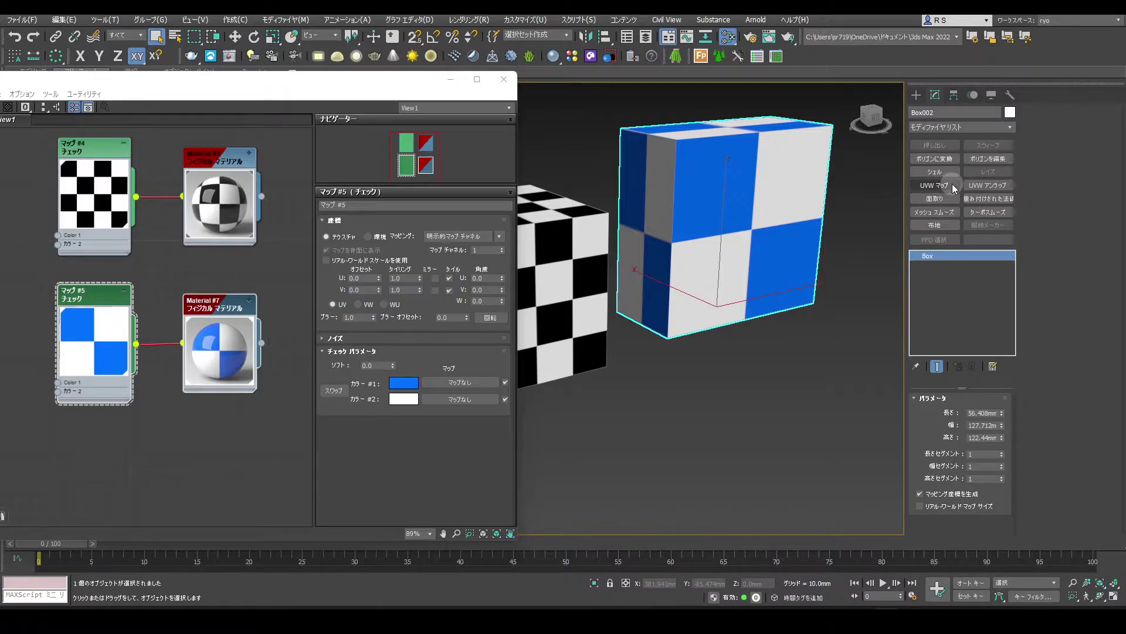
pyautogui.click(955, 190)
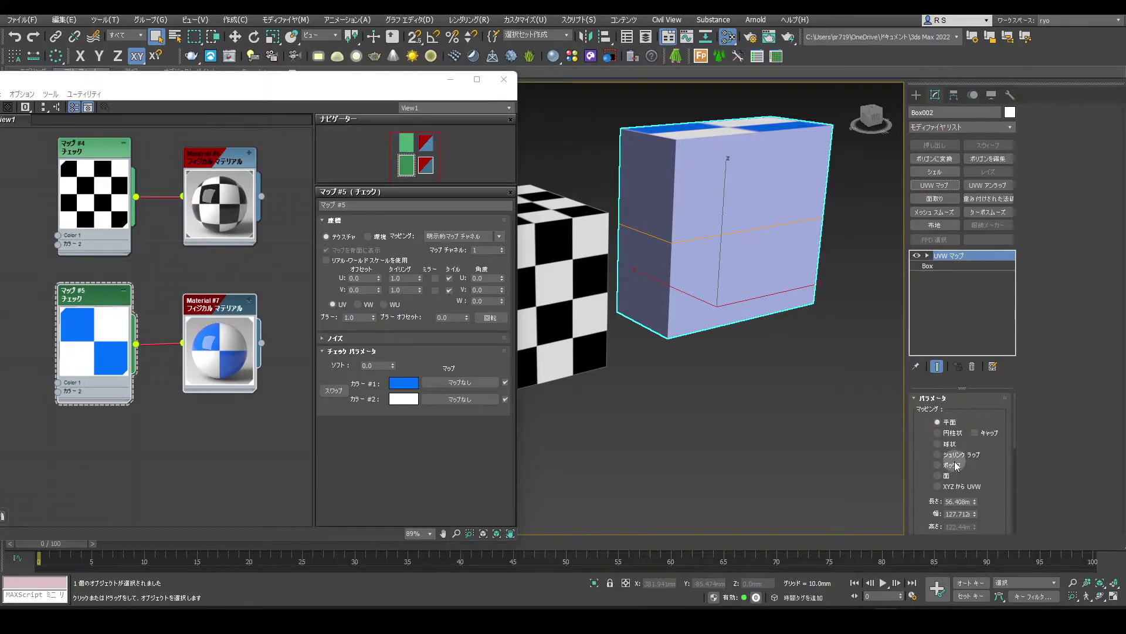
pyautogui.click(940, 470)
pyautogui.click(984, 391)
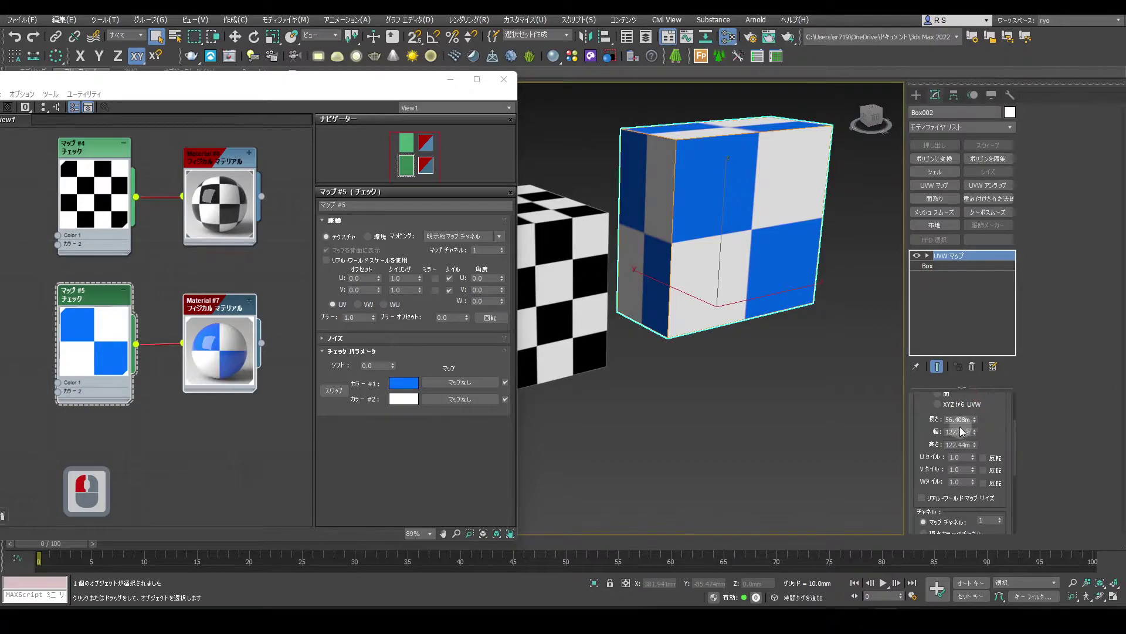
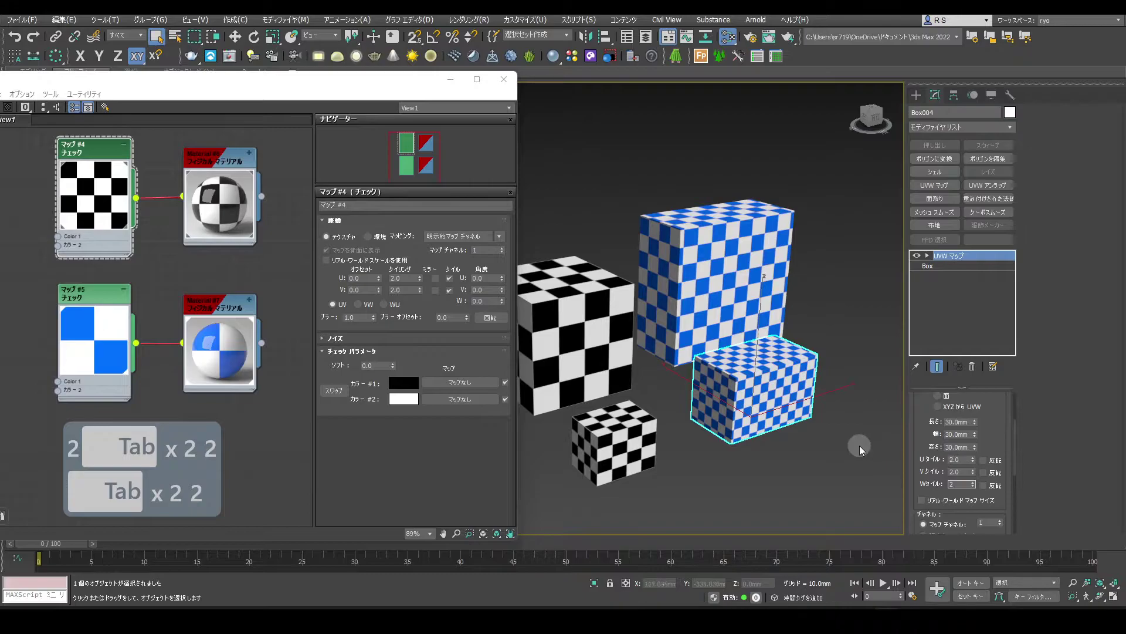
# Step: Enter new U and V Tiling values for the blue Checker map, then deselect the scene
pyautogui.click(862, 449)
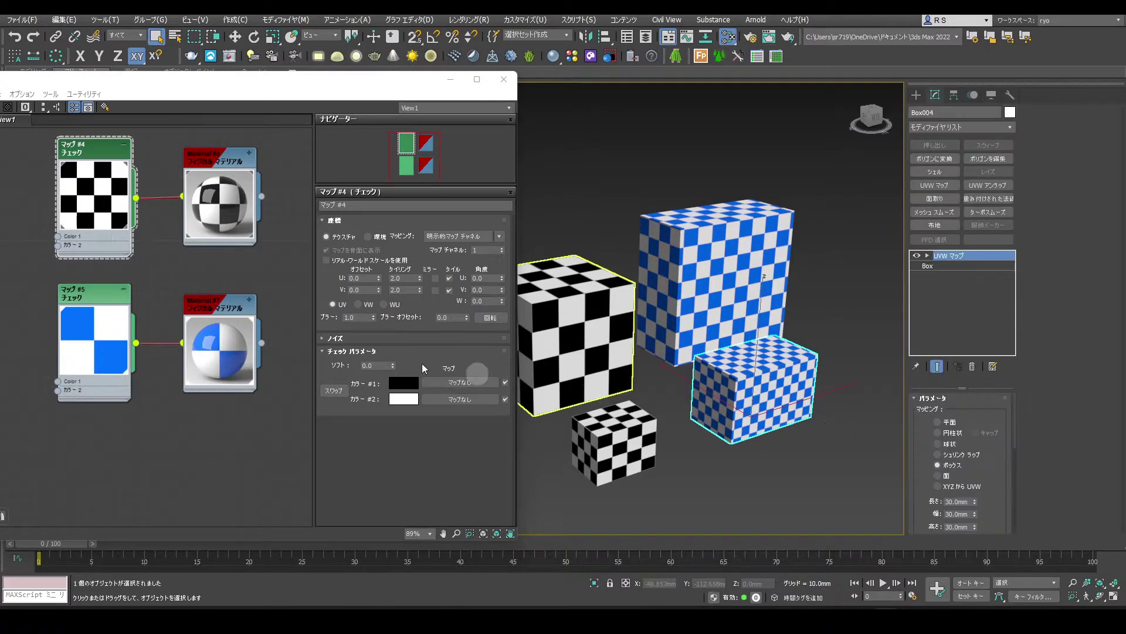
pyautogui.click(107, 302)
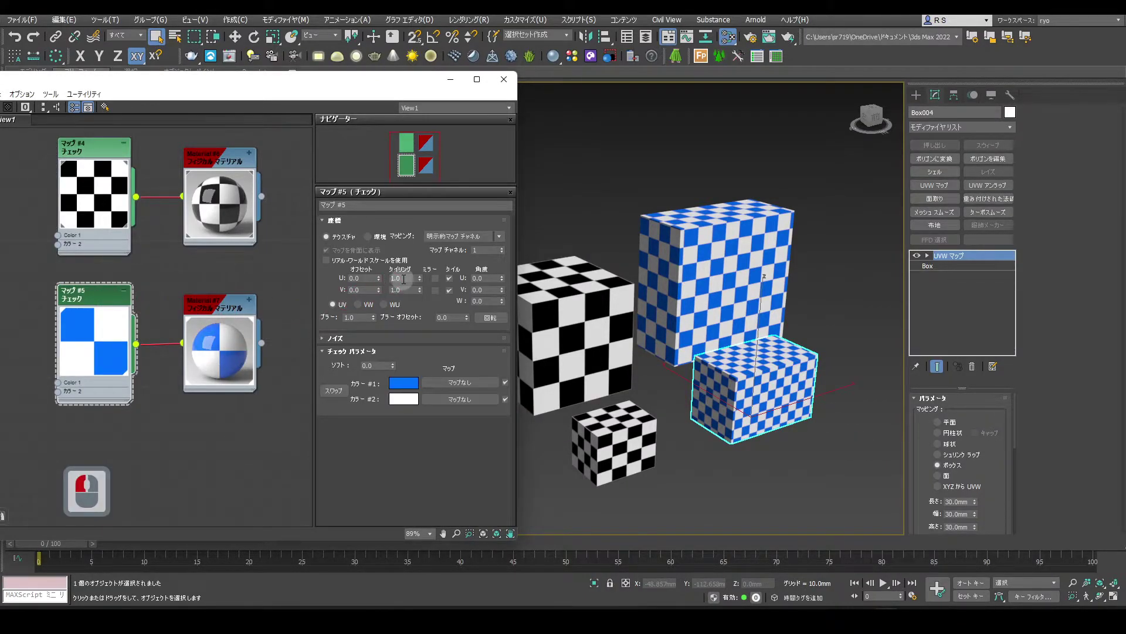
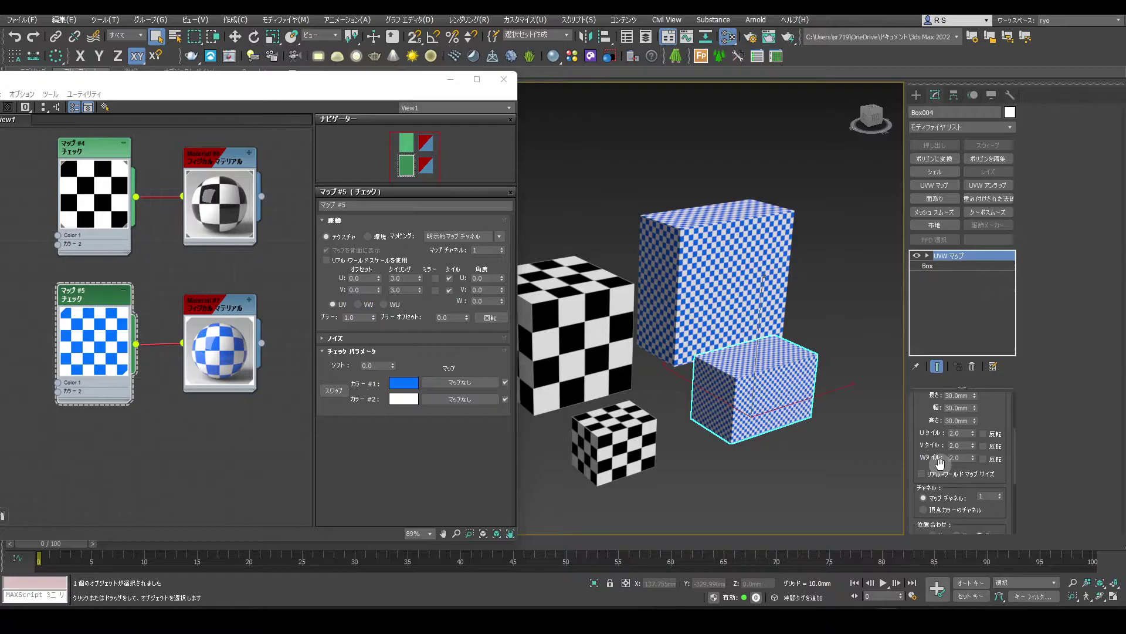
pyautogui.click(937, 436)
pyautogui.press('1')
pyautogui.press('Tab')
pyautogui.press('Tab')
pyautogui.write('1')
pyautogui.press('Tab')
pyautogui.write('x2')
pyautogui.press('Tab')
pyautogui.press('Tab')
pyautogui.press('1')
pyautogui.click(877, 440)
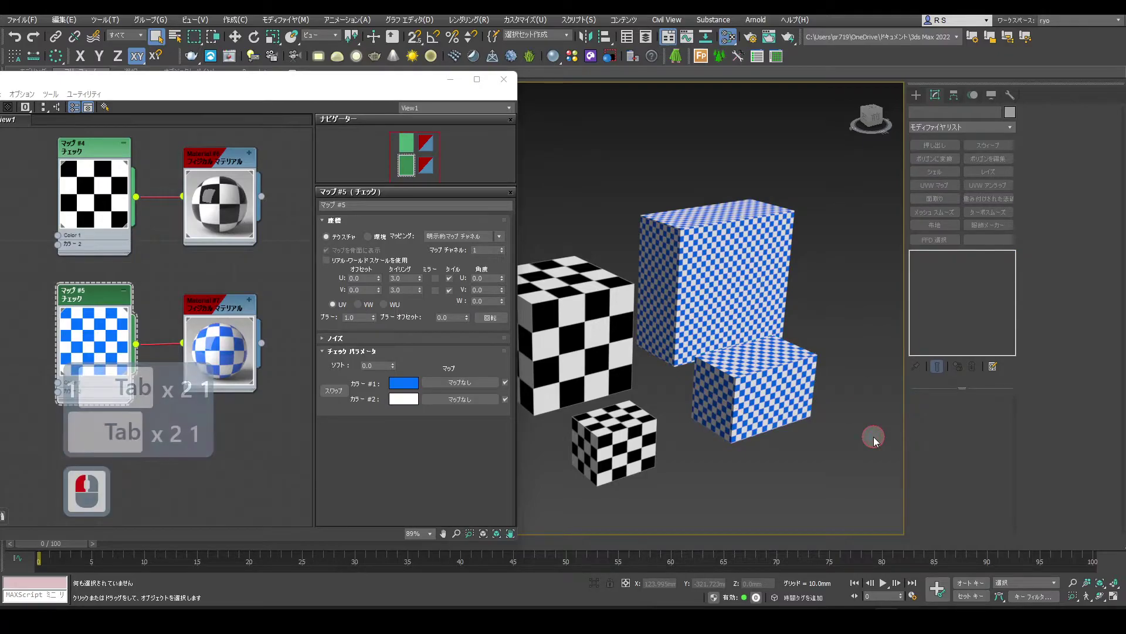
pyautogui.click(877, 440)
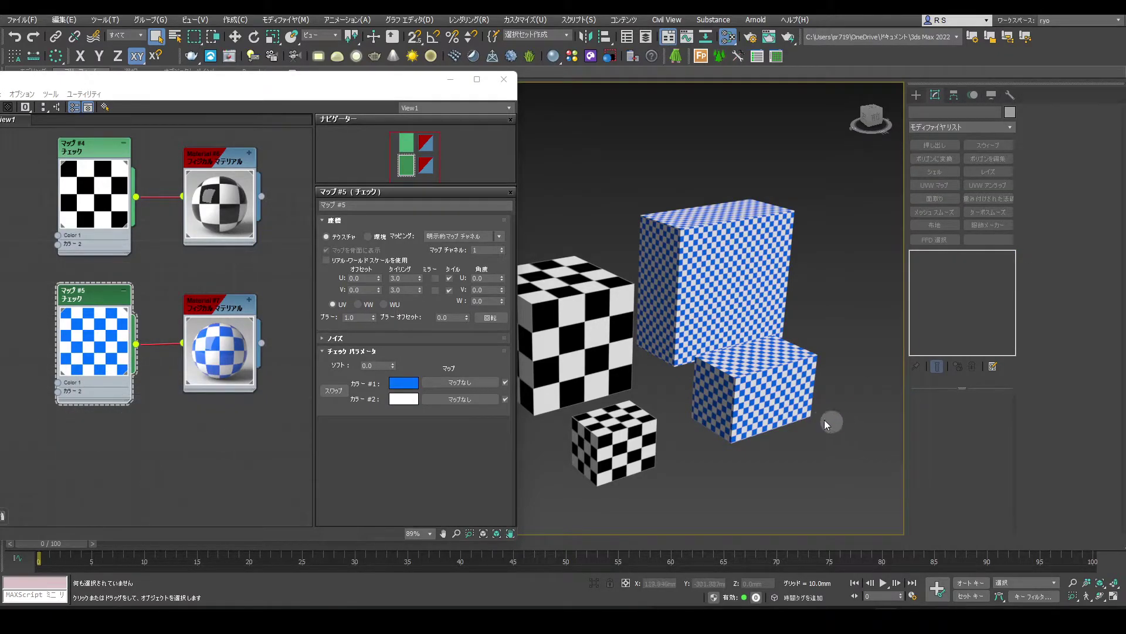
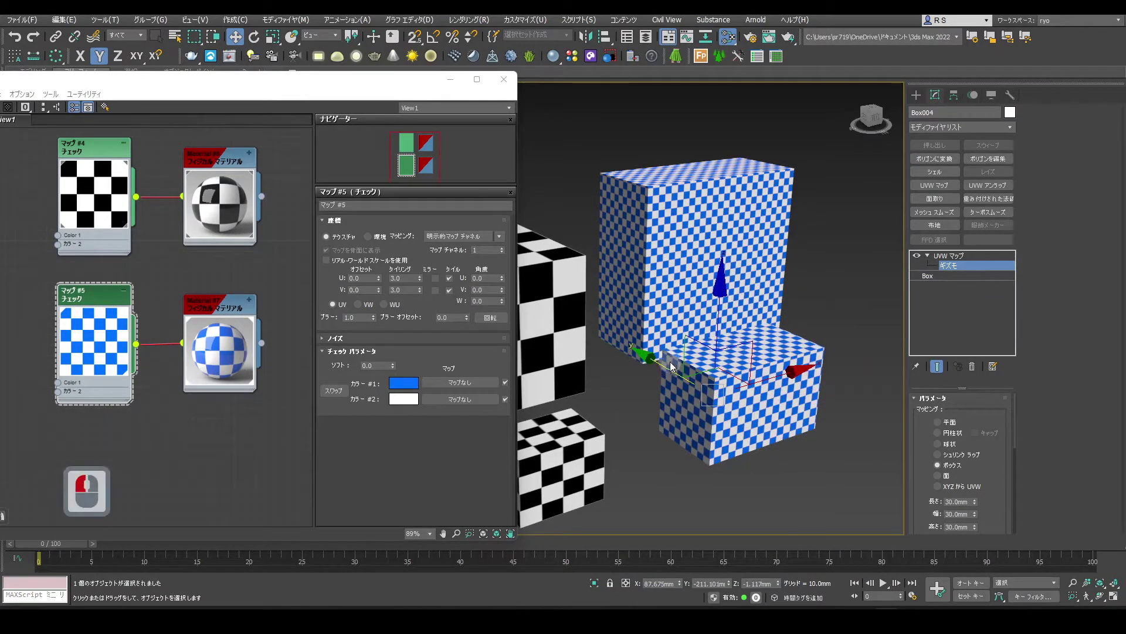
# Step: Rotate and scale the blue box's UVW Map gizmo, then return to the modifier level
pyautogui.press('r')
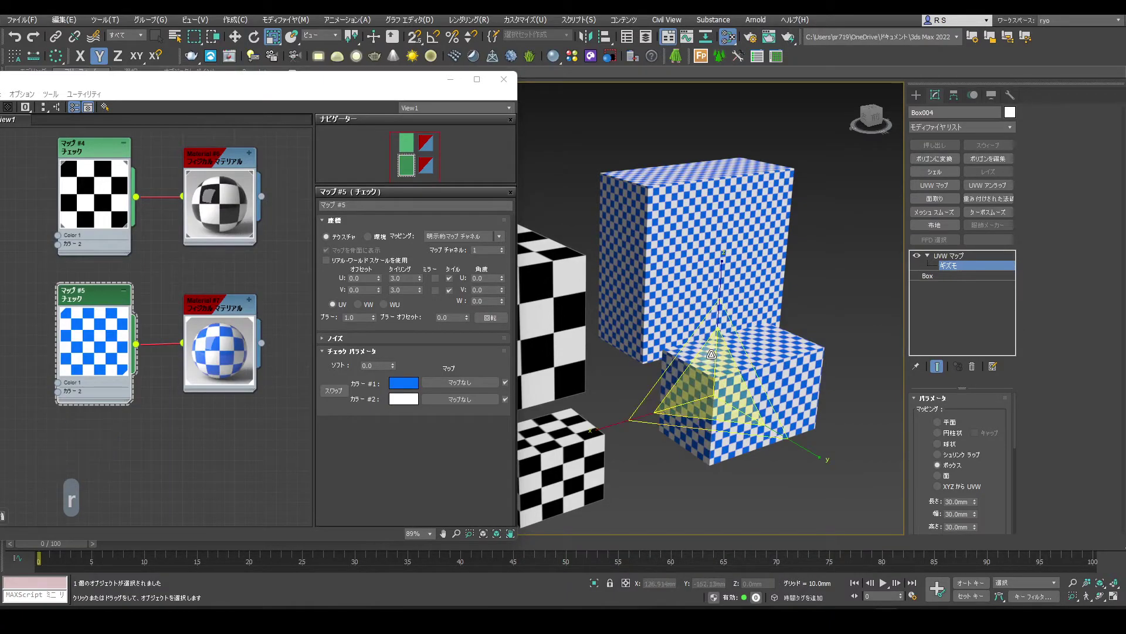
pyautogui.press('e')
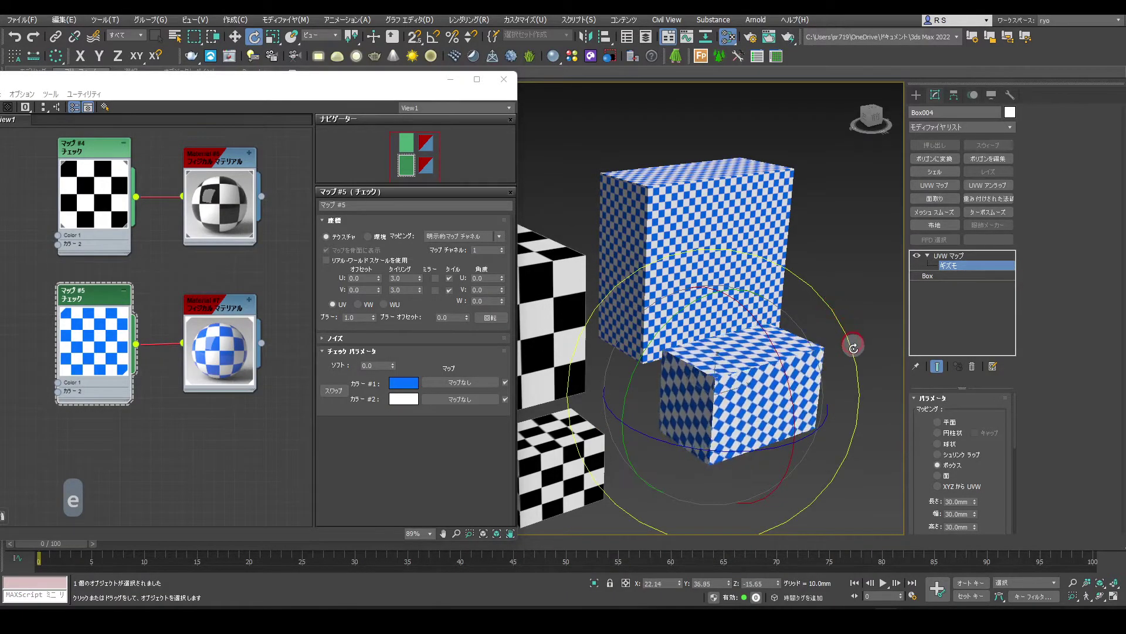
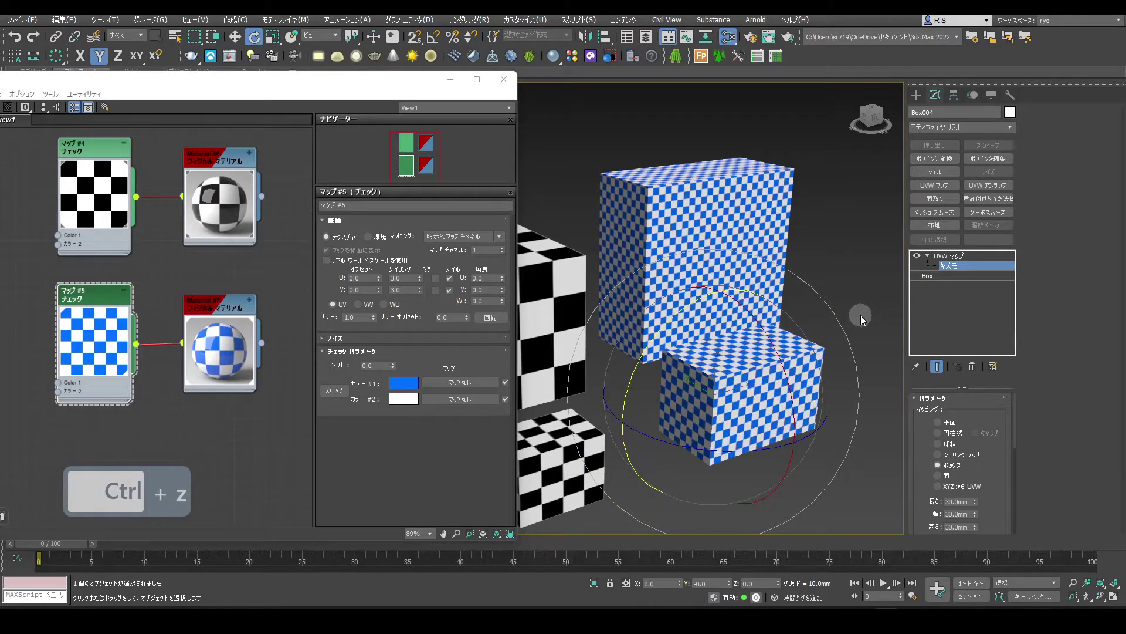
pyautogui.press('r')
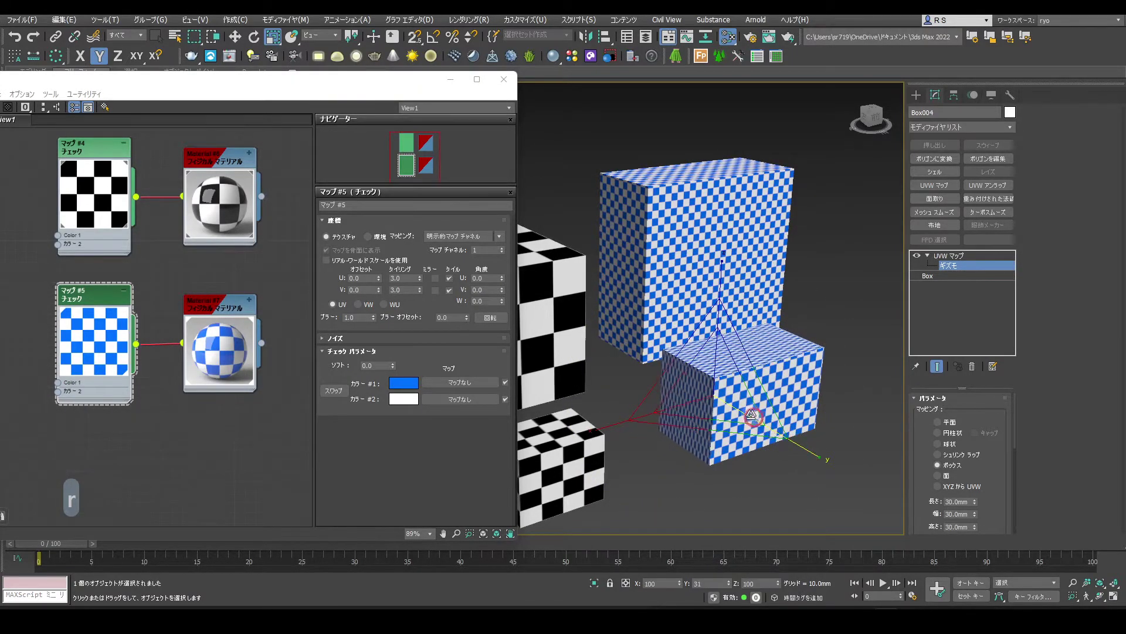
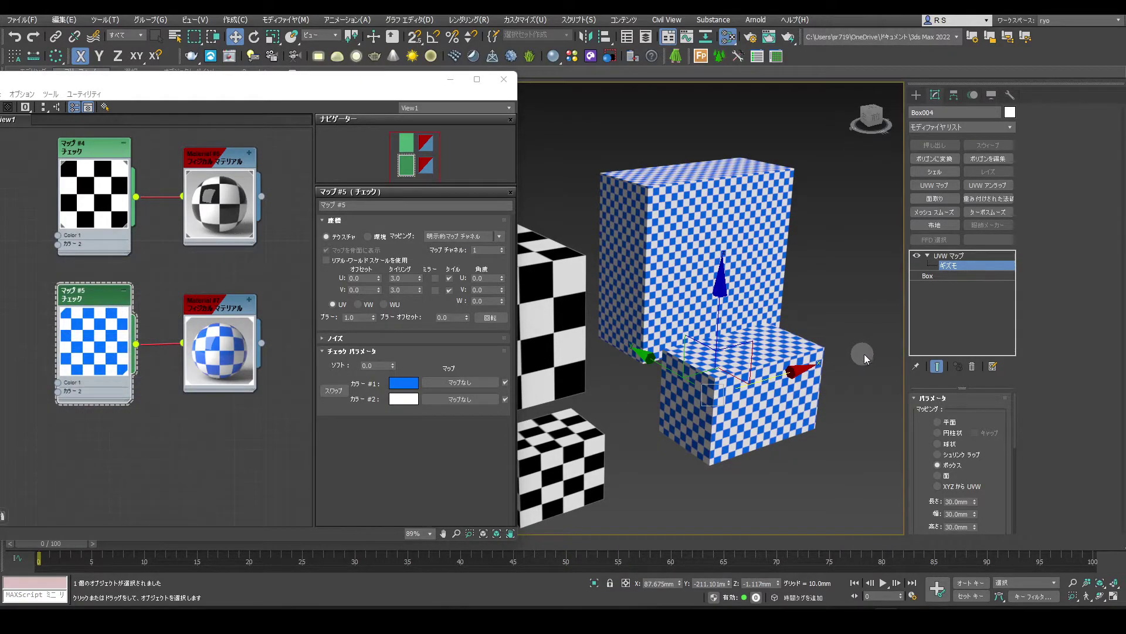
pyautogui.click(951, 261)
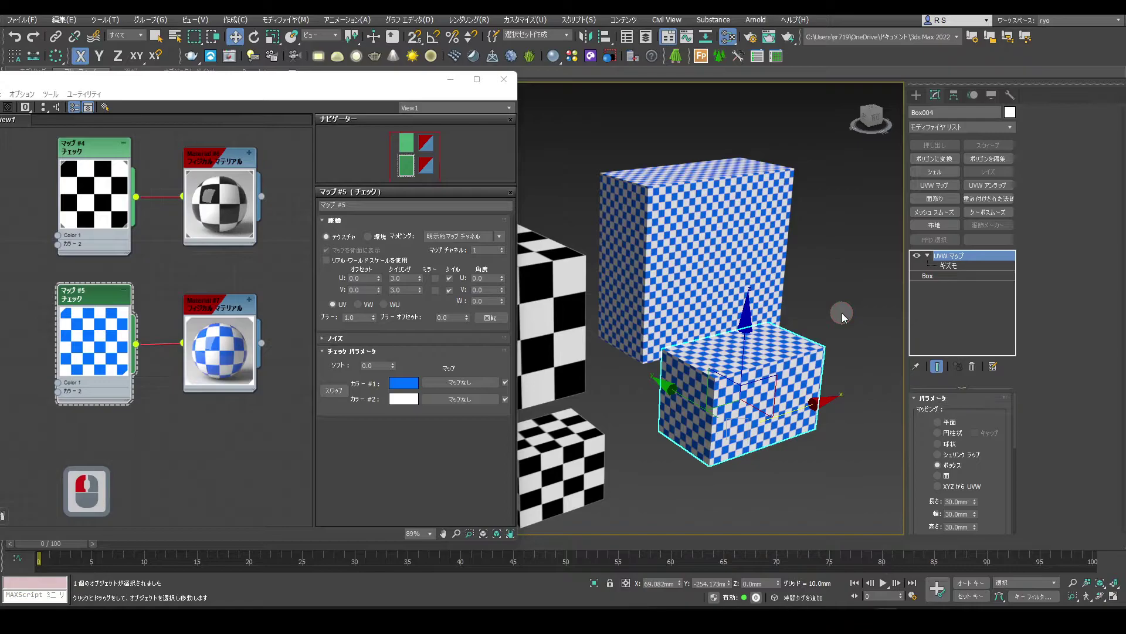
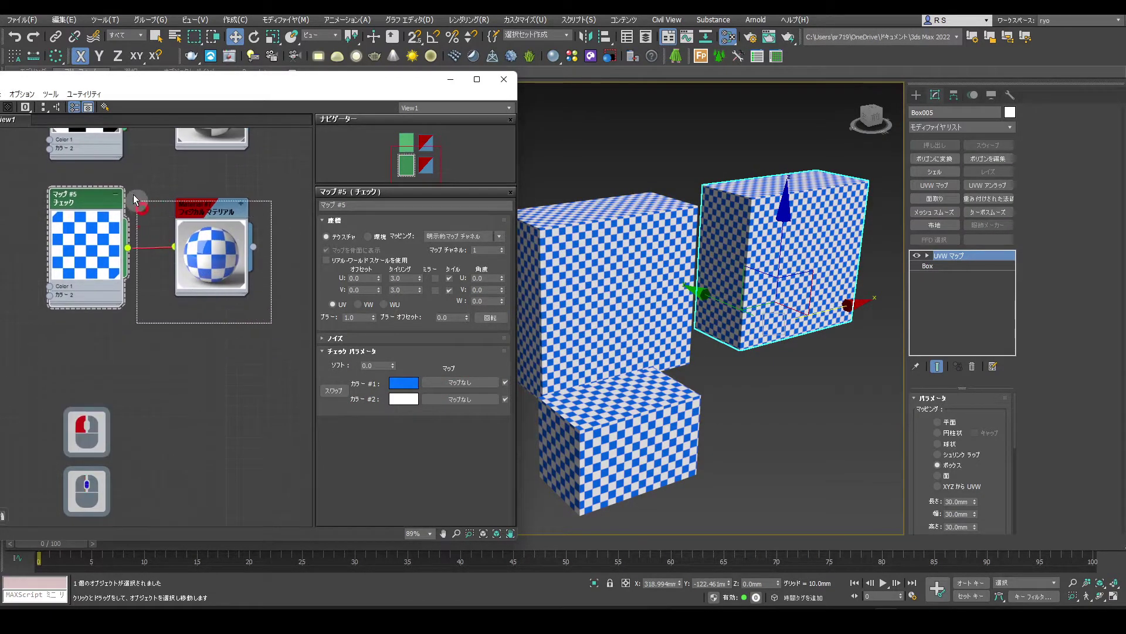
# Step: Duplicate the checker material nodes and set the copy's Color #1 to red
pyautogui.click(100, 193)
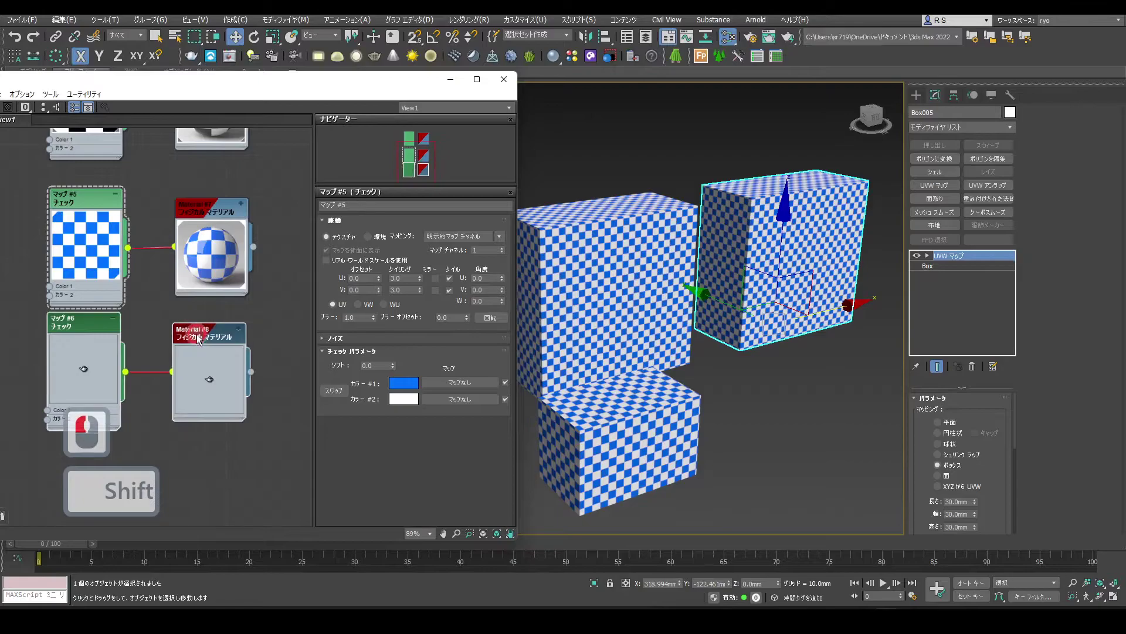
pyautogui.click(199, 356)
pyautogui.moveTo(101, 341); pyautogui.dragTo(403, 300)
pyautogui.write('1')
pyautogui.press('Tab')
pyautogui.click(381, 381)
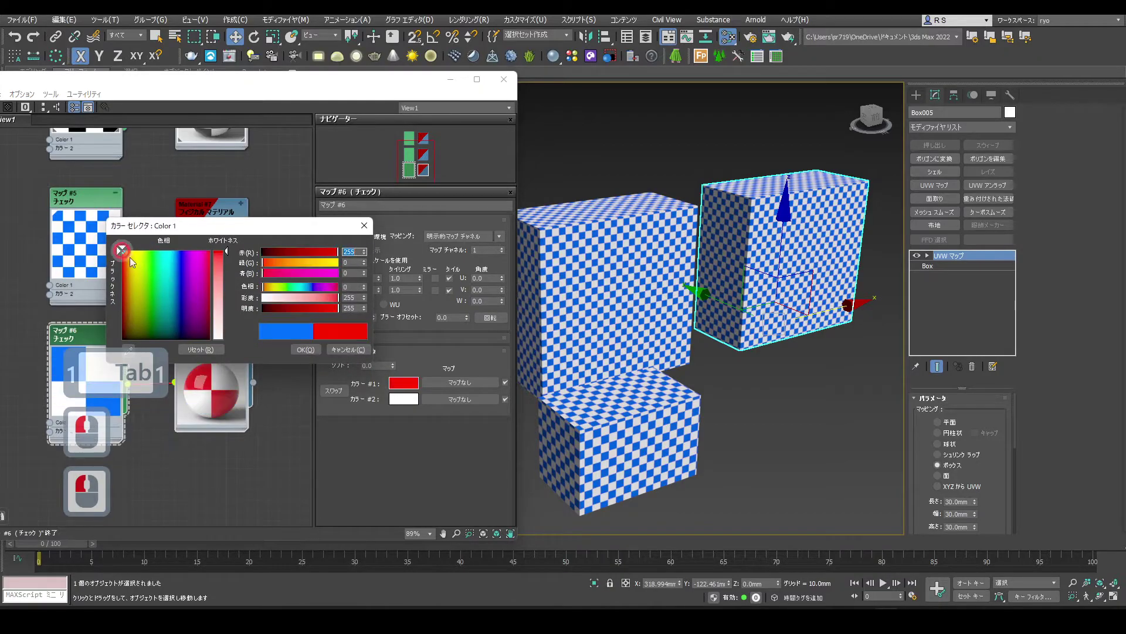
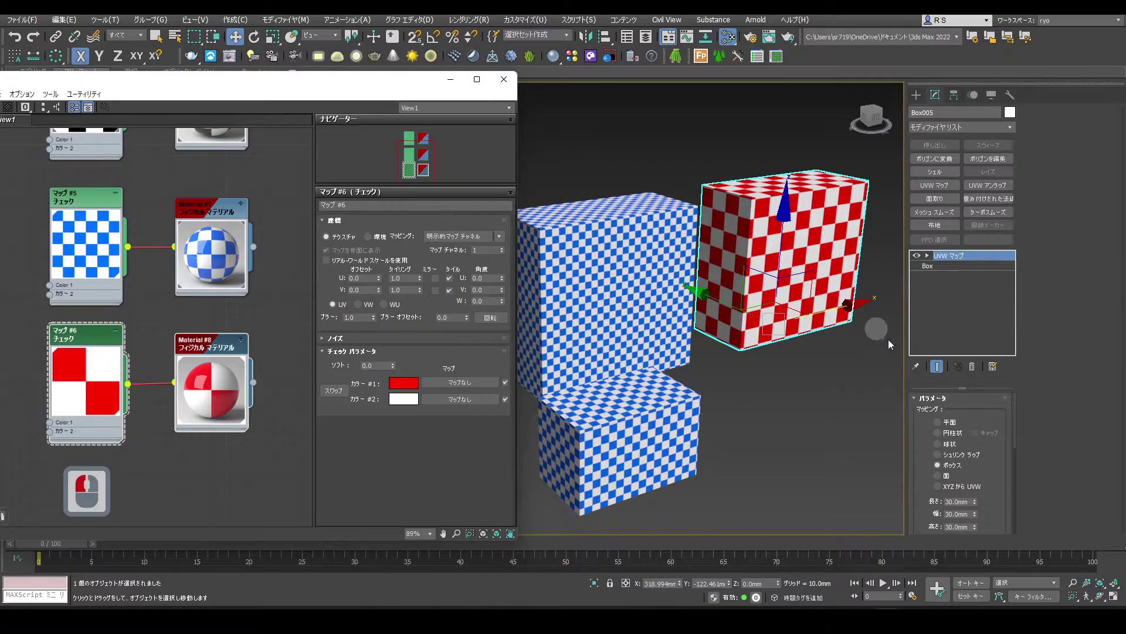
# Step: Assign the red checker to the third box and enable Real-World Map Size on its mapping
pyautogui.click(992, 339)
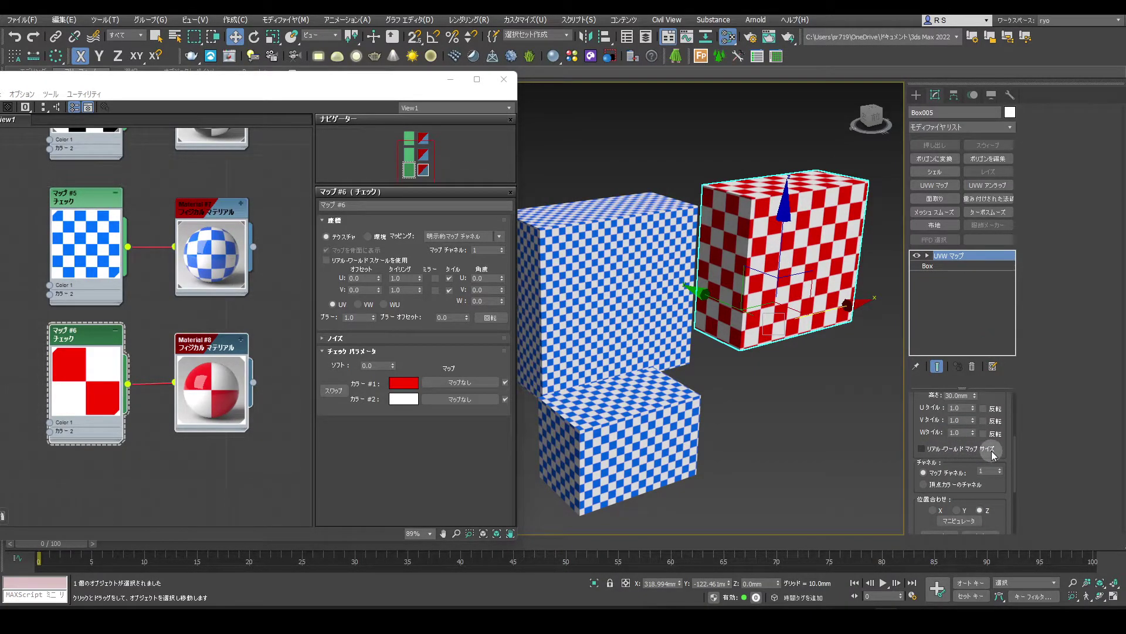
pyautogui.click(925, 456)
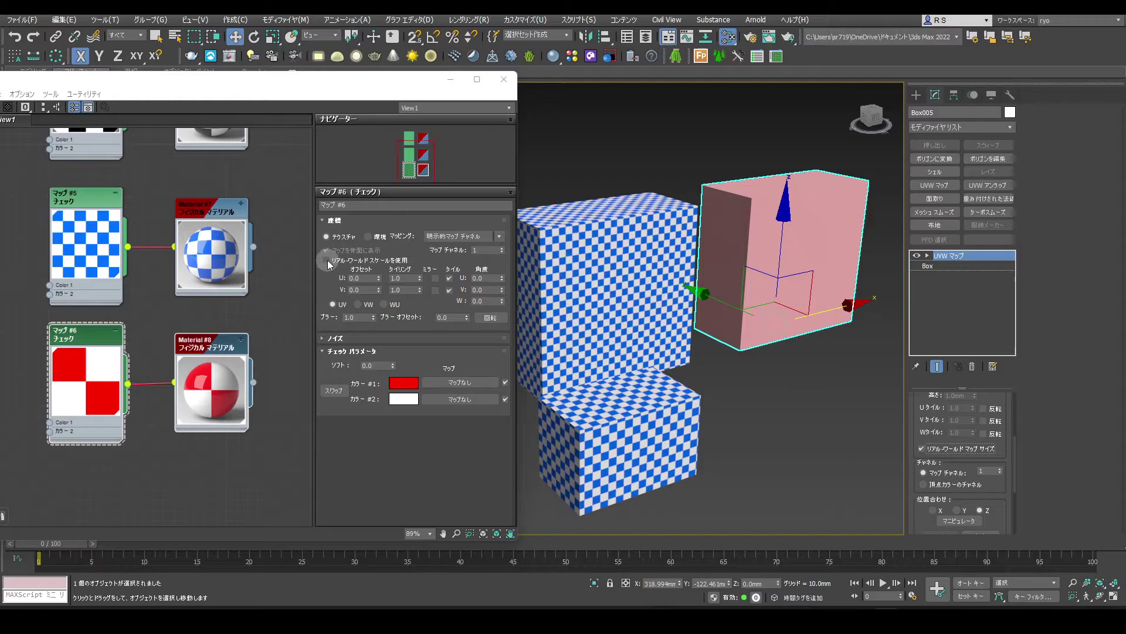
# Step: Enable Use Real-World Scale in the red Checker map's Coordinates
pyautogui.click(330, 263)
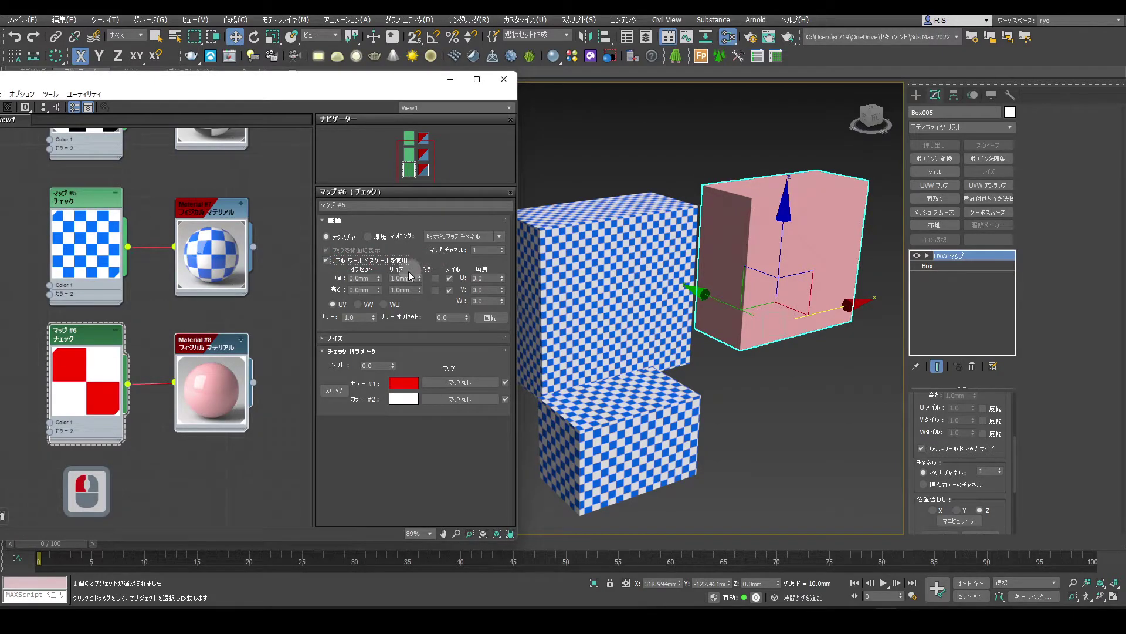
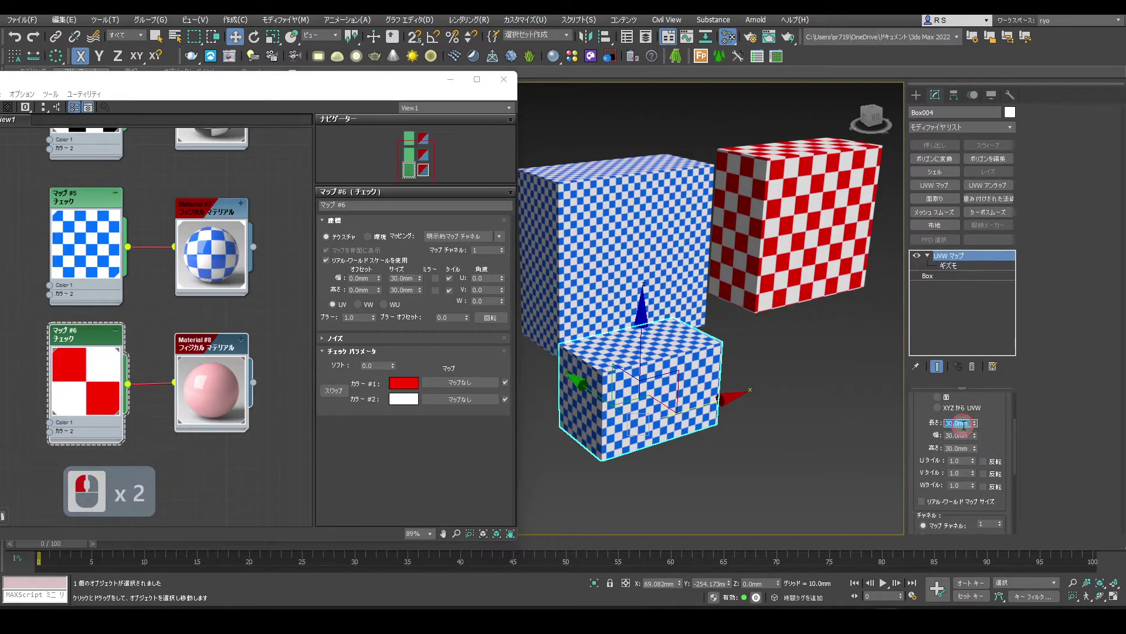
# Step: Set the blue box's UVW Map Length, Width and Height to 45 mm each
pyautogui.write('45')
pyautogui.press('Tab')
pyautogui.press('BackSpace')
pyautogui.write('5 Tab 45')
pyautogui.press('Tab')
pyautogui.write('5')
pyautogui.press('Return')
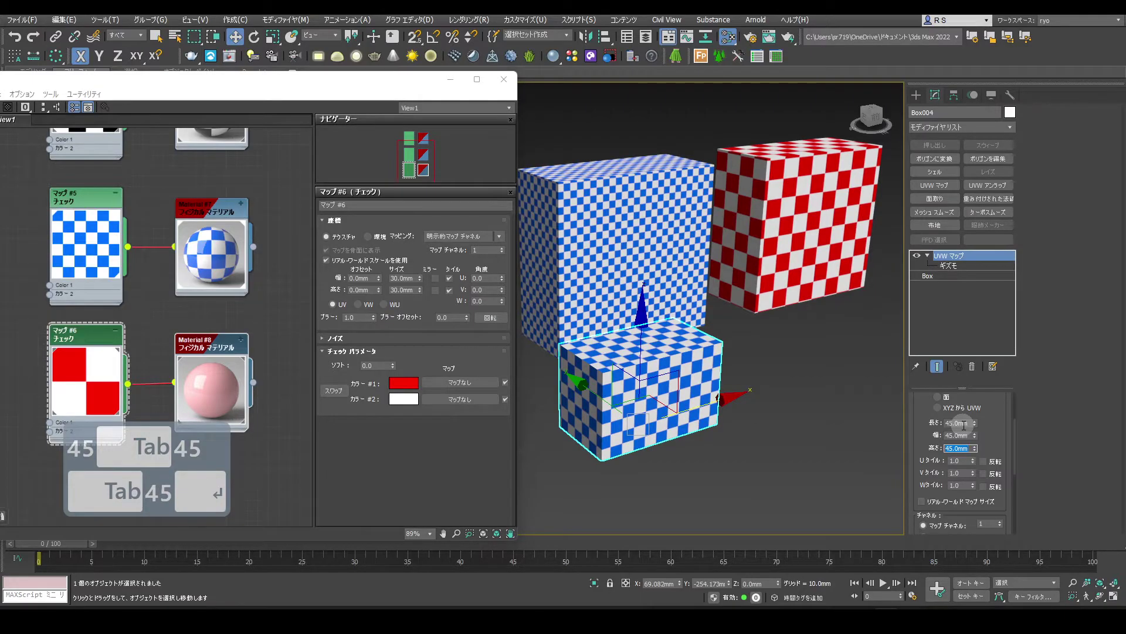
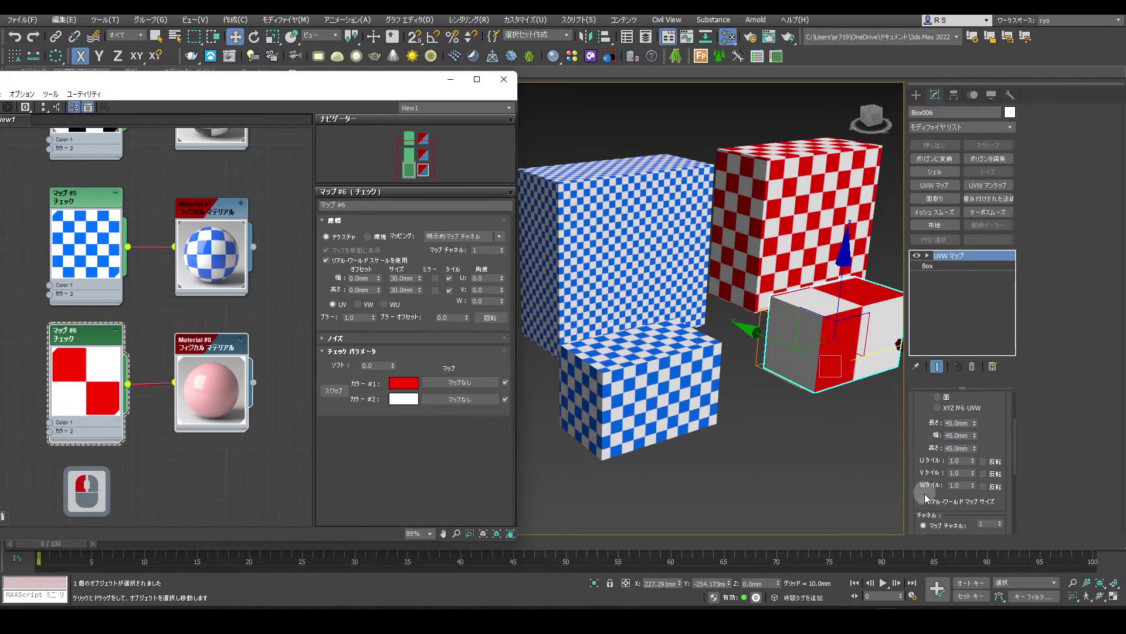
# Step: Set the red Checker map's real-world size to 60 mm wide by 30 mm tall
pyautogui.click(927, 505)
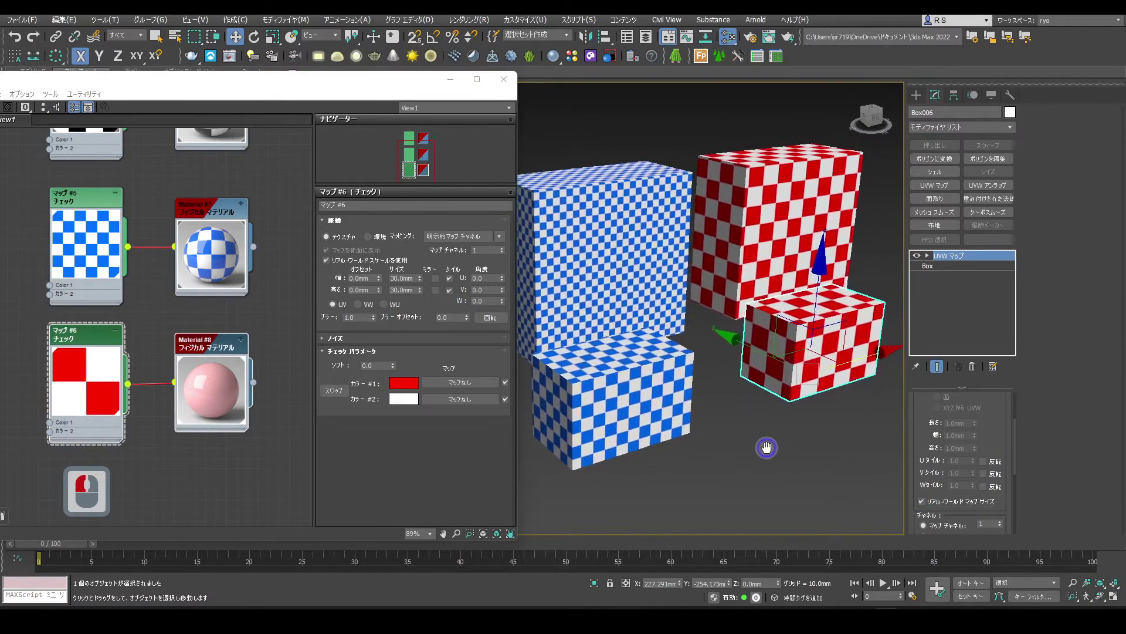
pyautogui.middleClick(770, 454)
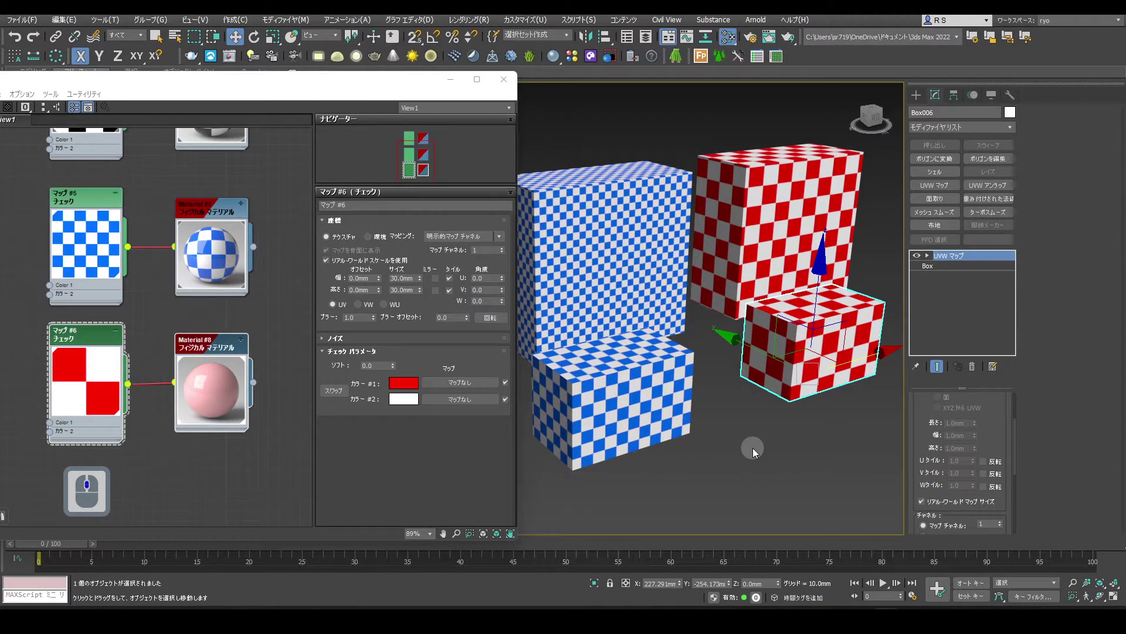
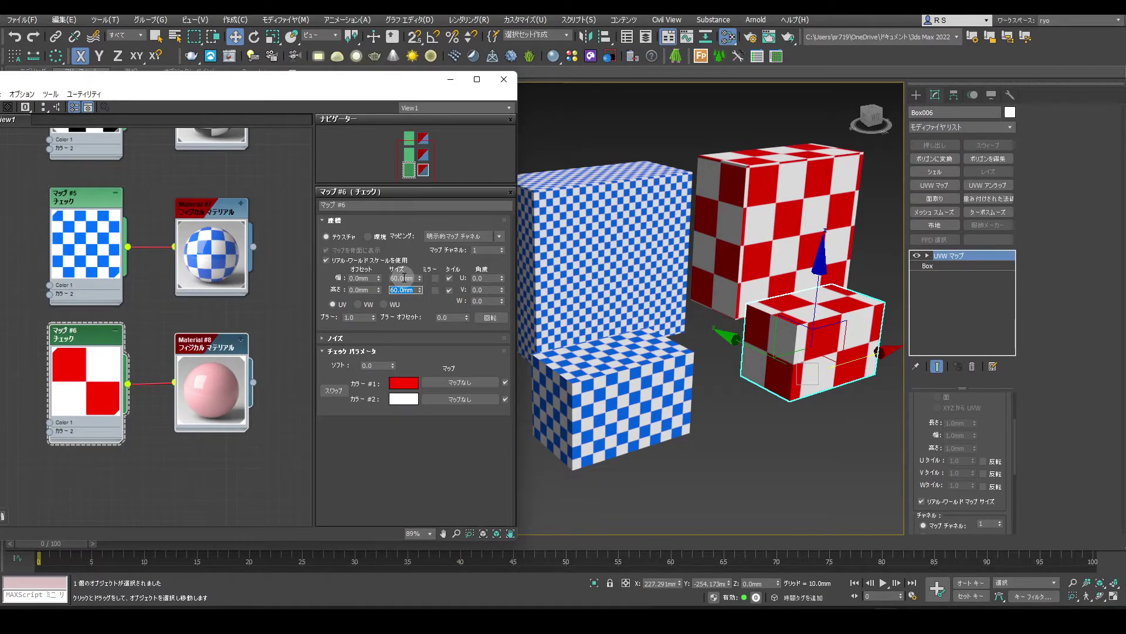
pyautogui.write('30')
pyautogui.press('Return')
pyautogui.press('Return')
pyautogui.press('Return')
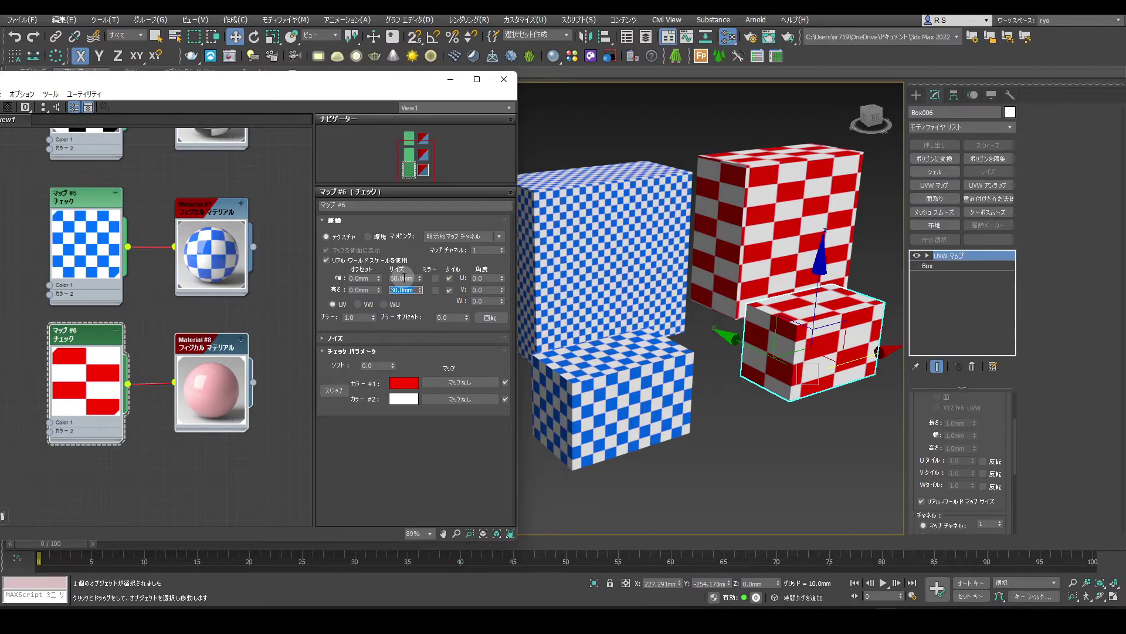
# Step: Try the UVW Map alignment options on the red box and leave it aligned on Z
pyautogui.moveTo(1008, 333); pyautogui.dragTo(962, 467)
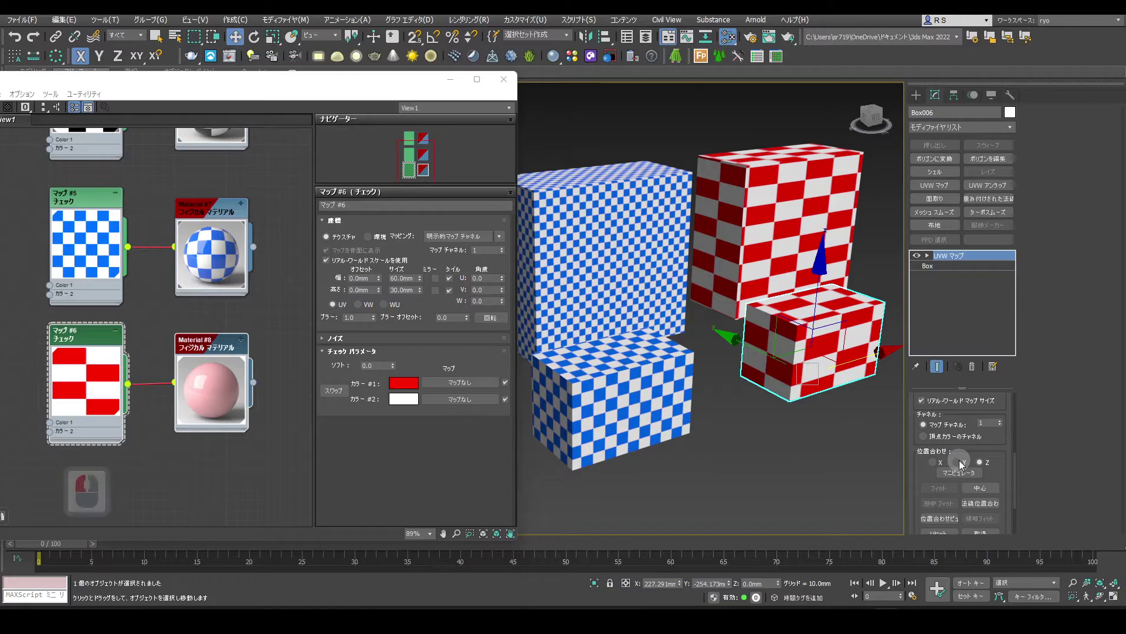
pyautogui.moveTo(961, 468); pyautogui.dragTo(959, 468)
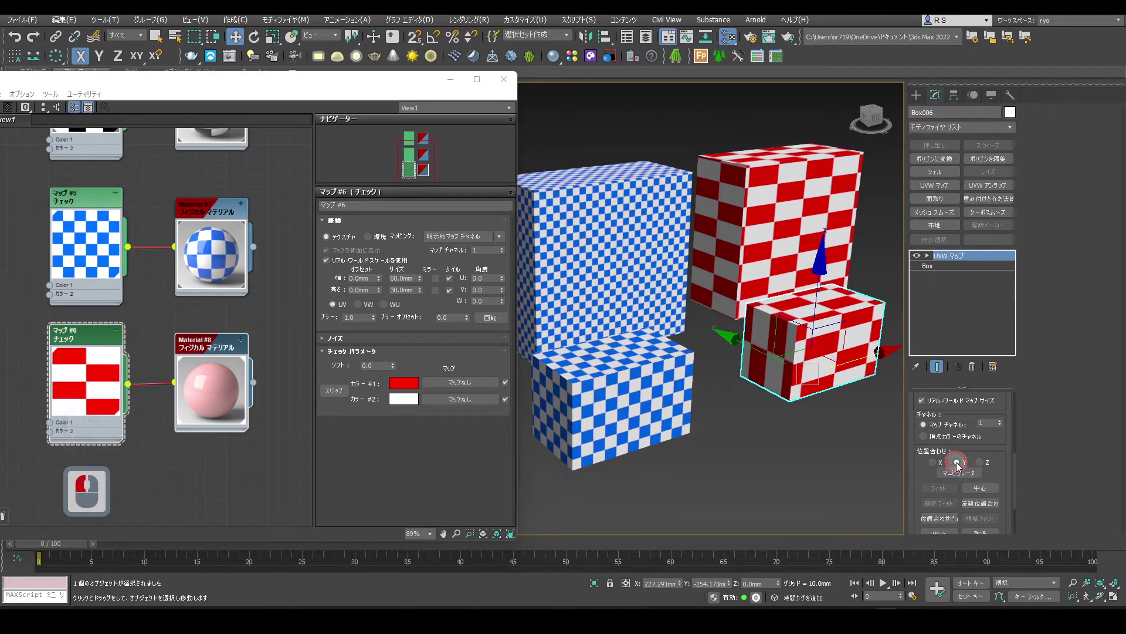
pyautogui.click(983, 468)
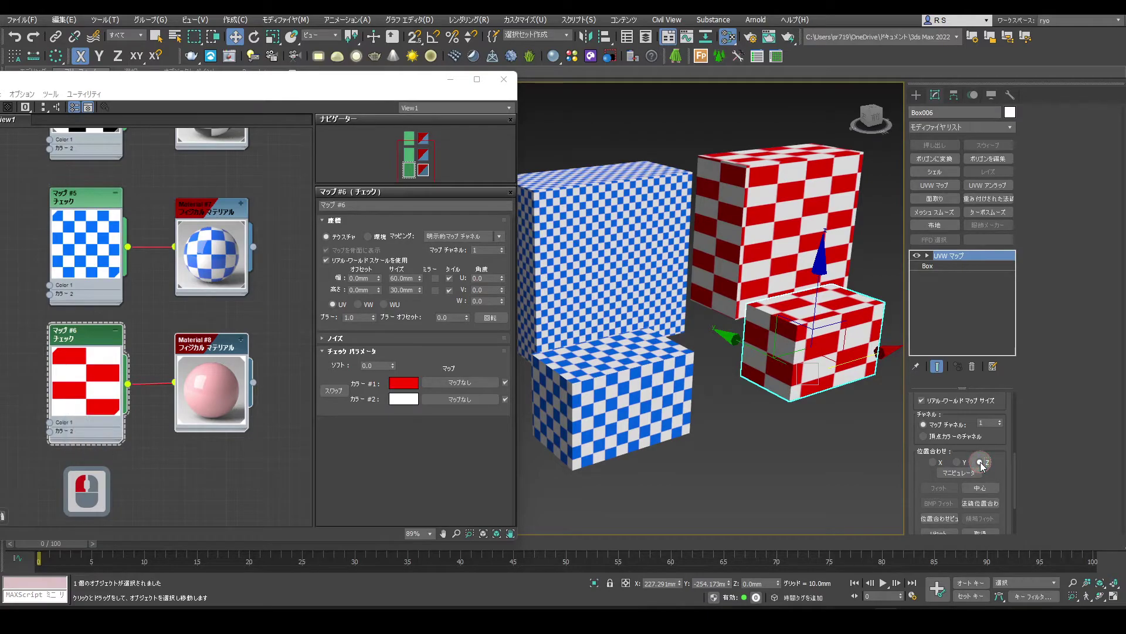
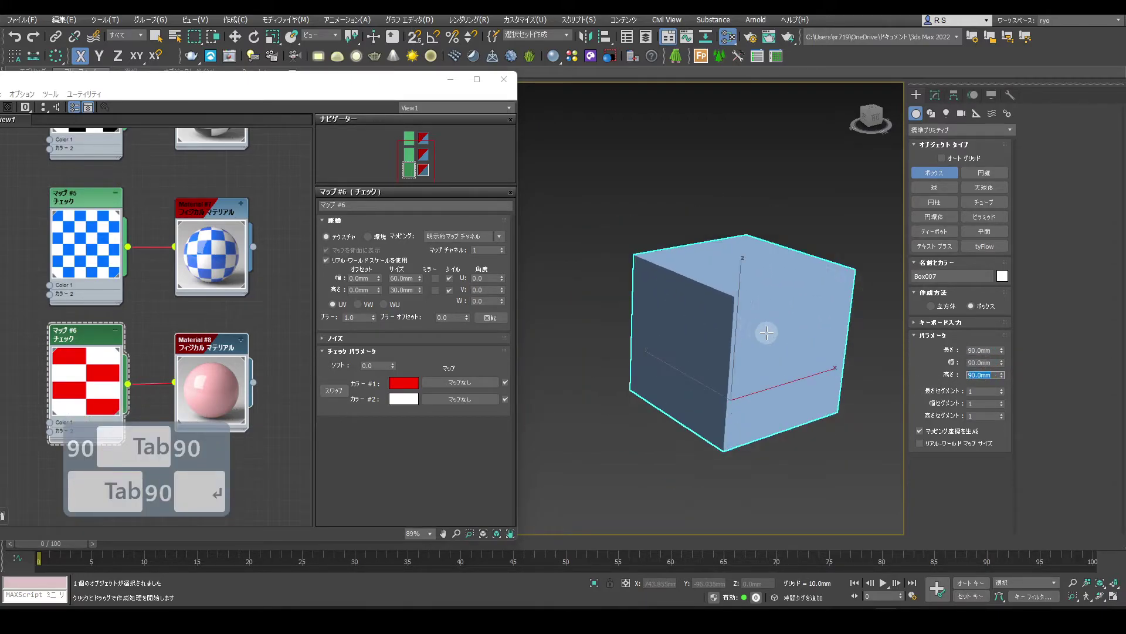
# Step: Copy the checker material as green-and-white and drop a Mix map onto its link wire
pyautogui.middleClick(711, 273)
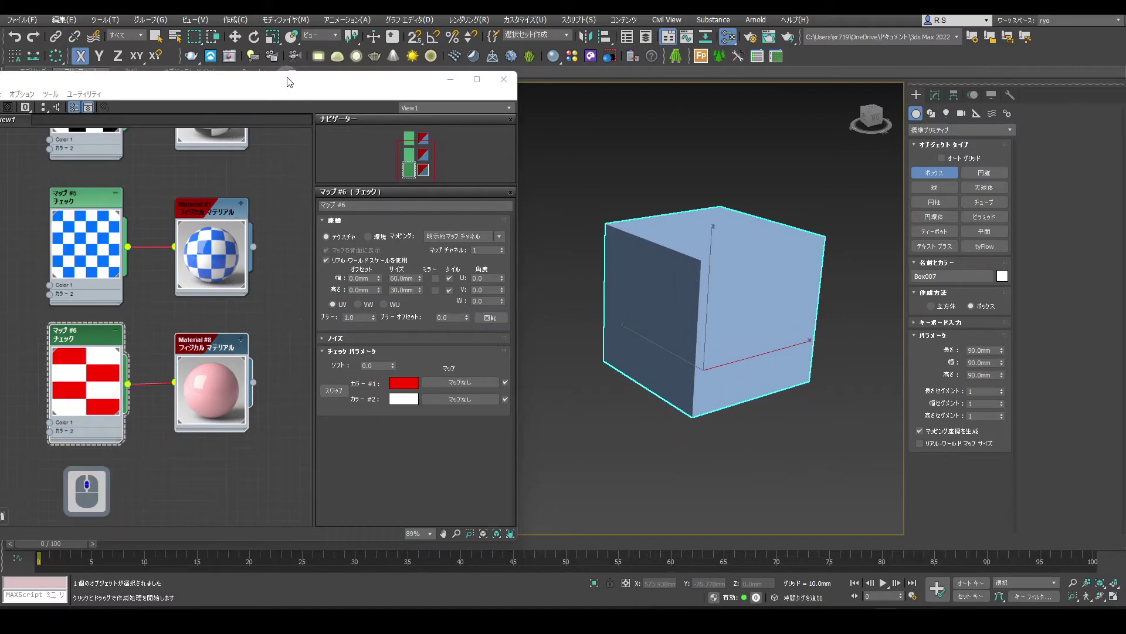
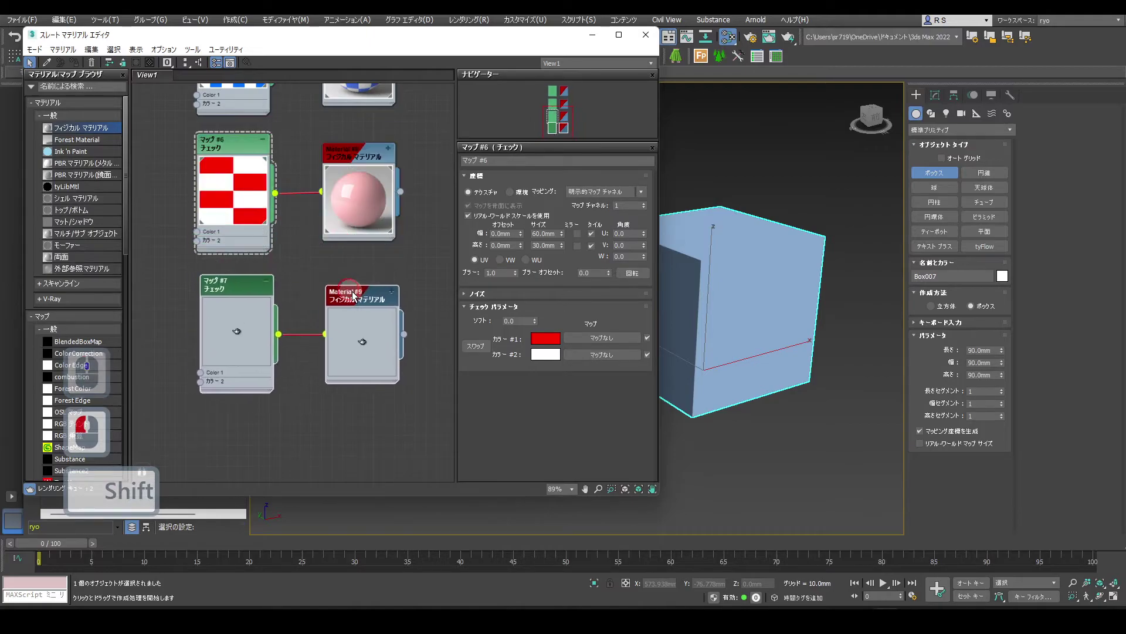
pyautogui.click(356, 299)
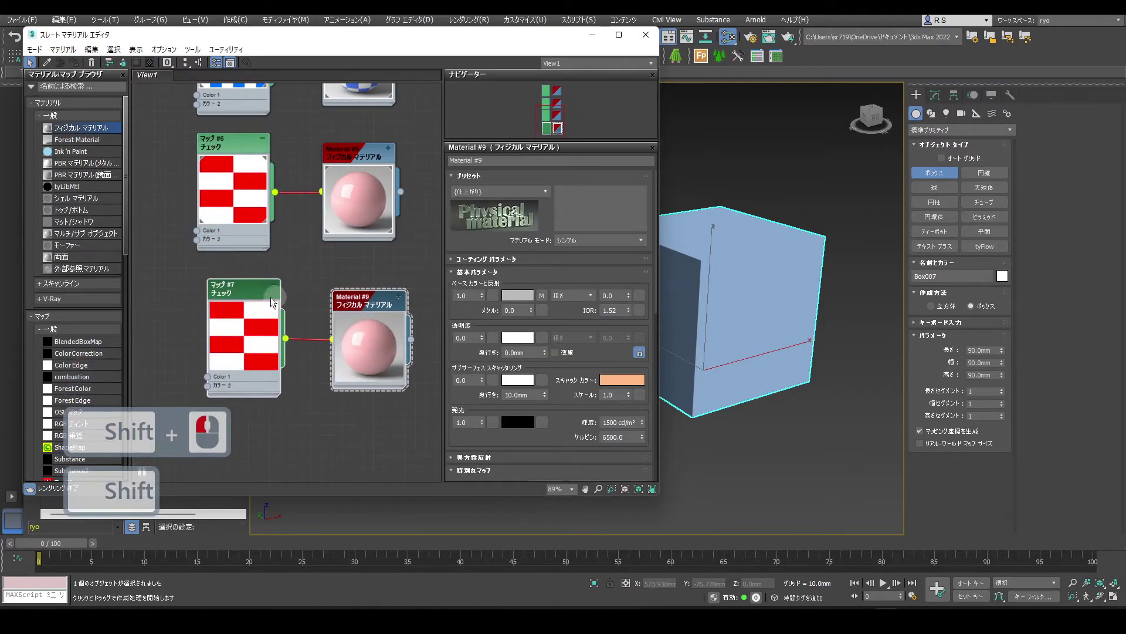
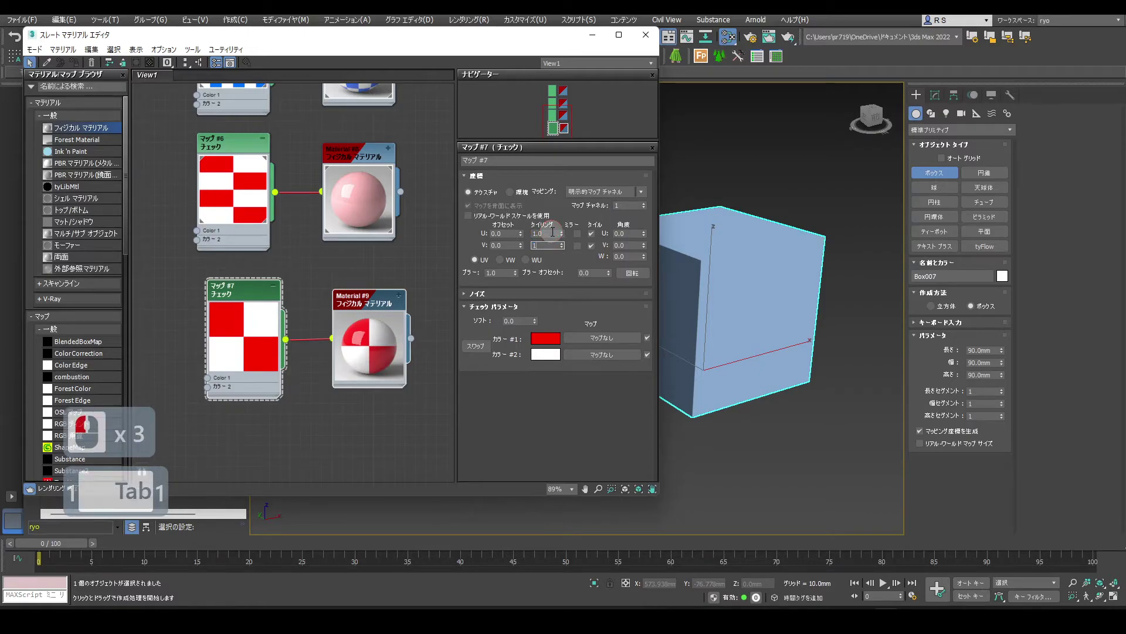
pyautogui.moveTo(555, 265); pyautogui.dragTo(547, 315)
pyautogui.moveTo(544, 343); pyautogui.dragTo(90, 350)
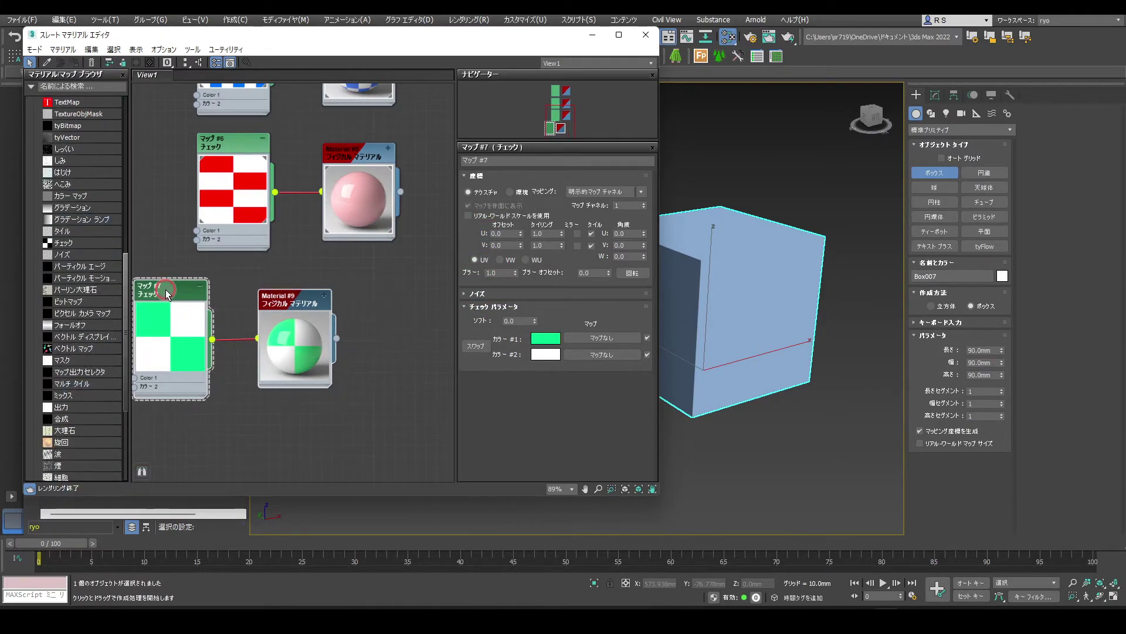
pyautogui.moveTo(170, 294); pyautogui.dragTo(321, 363)
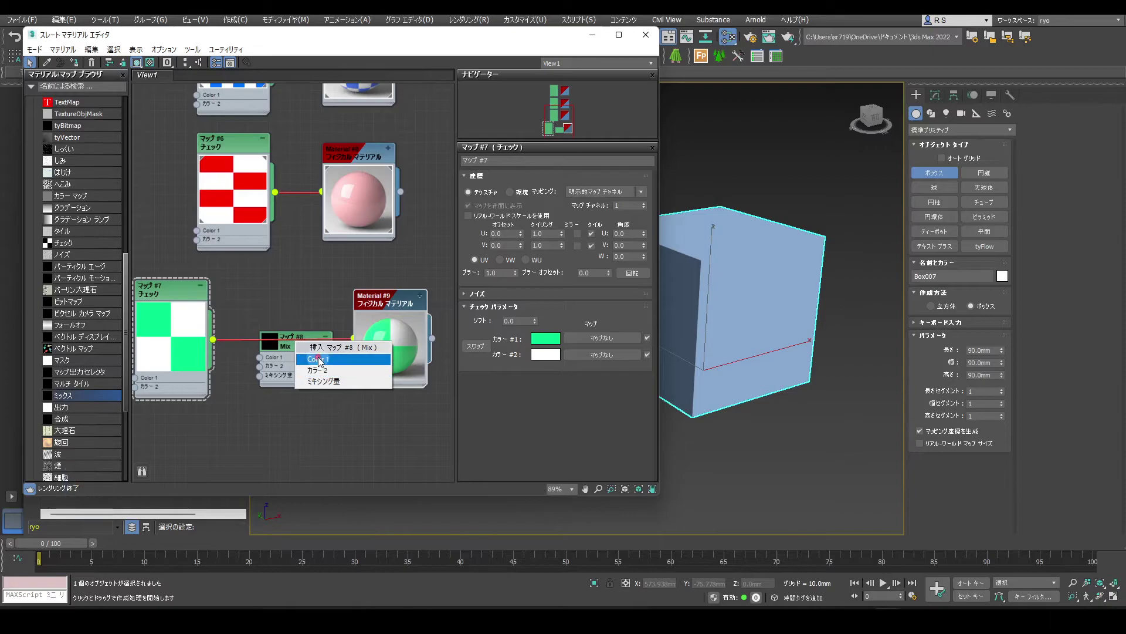
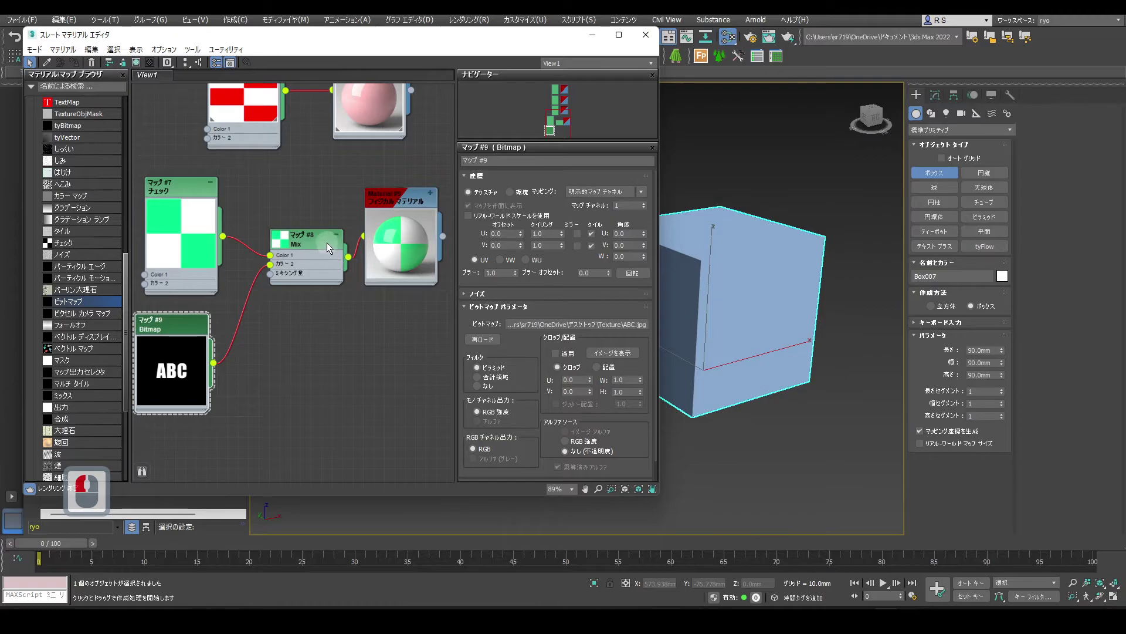
# Step: Bring up the Mix map's settings to blend the green checker with the ABC bitmap
pyautogui.click(302, 239)
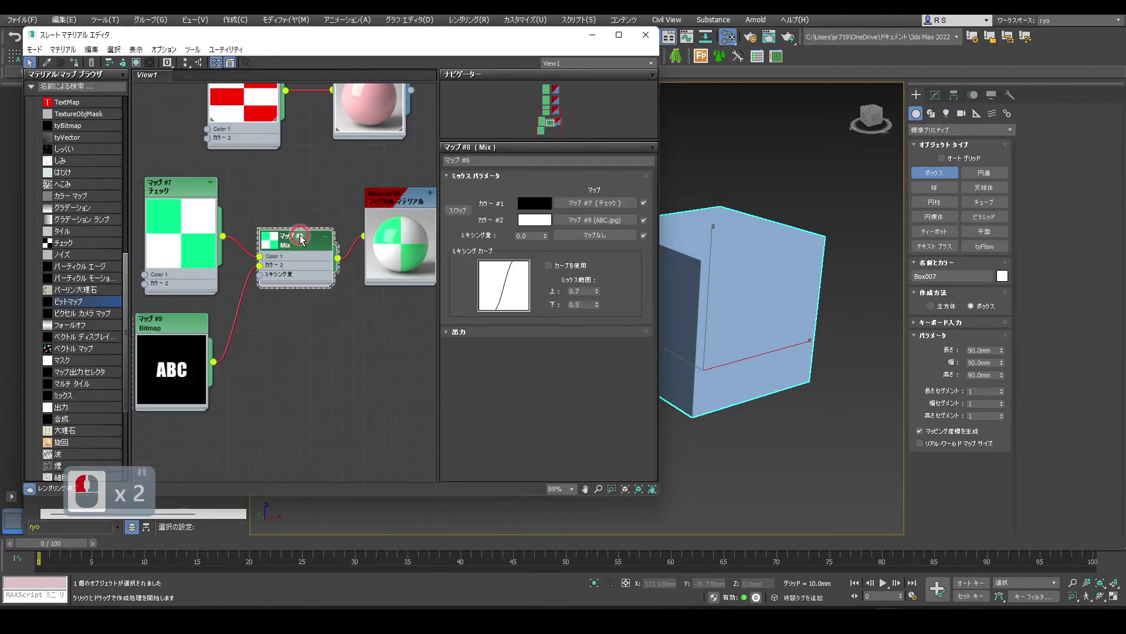
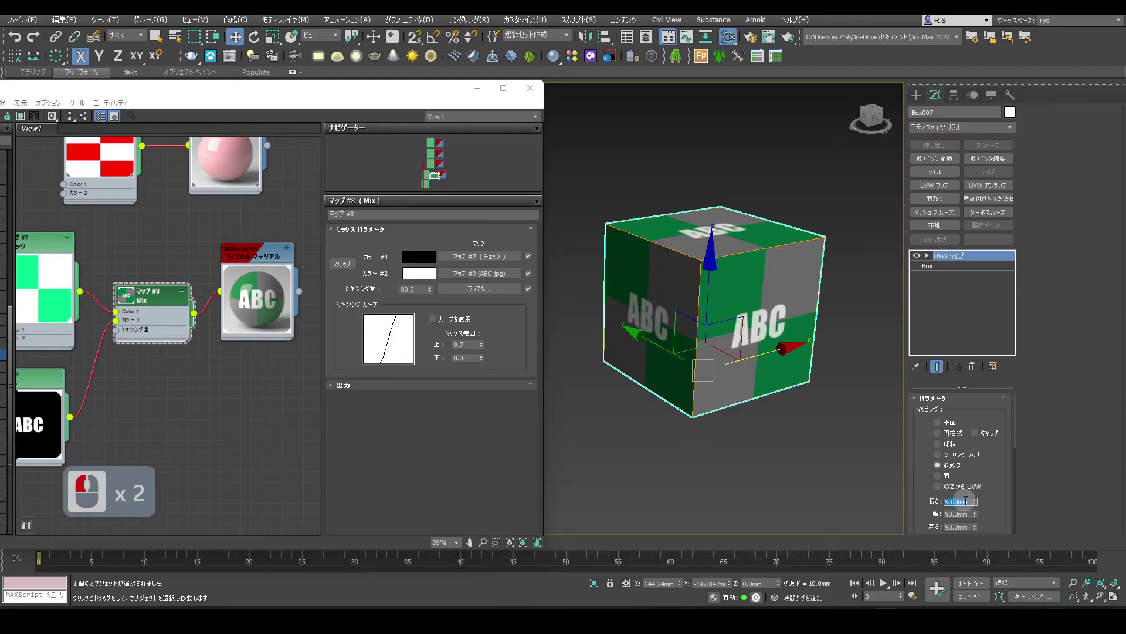
# Step: Set the cube's UVW Map Length, Width and Height to 30 mm each
pyautogui.write('30')
pyautogui.press('Tab')
pyautogui.press('BackSpace')
pyautogui.write('0')
pyautogui.press('Tab')
pyautogui.press('BackSpace')
pyautogui.write('0')
pyautogui.press('Return')
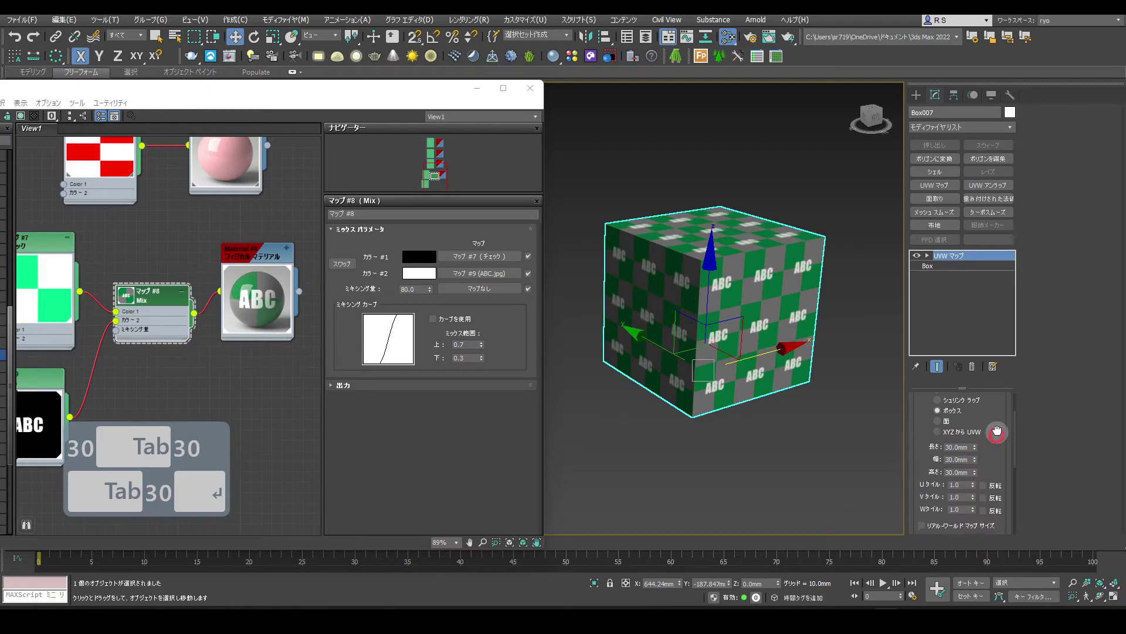
# Step: Scroll the modifier panel and pan the node view toward the ABC bitmap
pyautogui.moveTo(1005, 375); pyautogui.dragTo(992, 489)
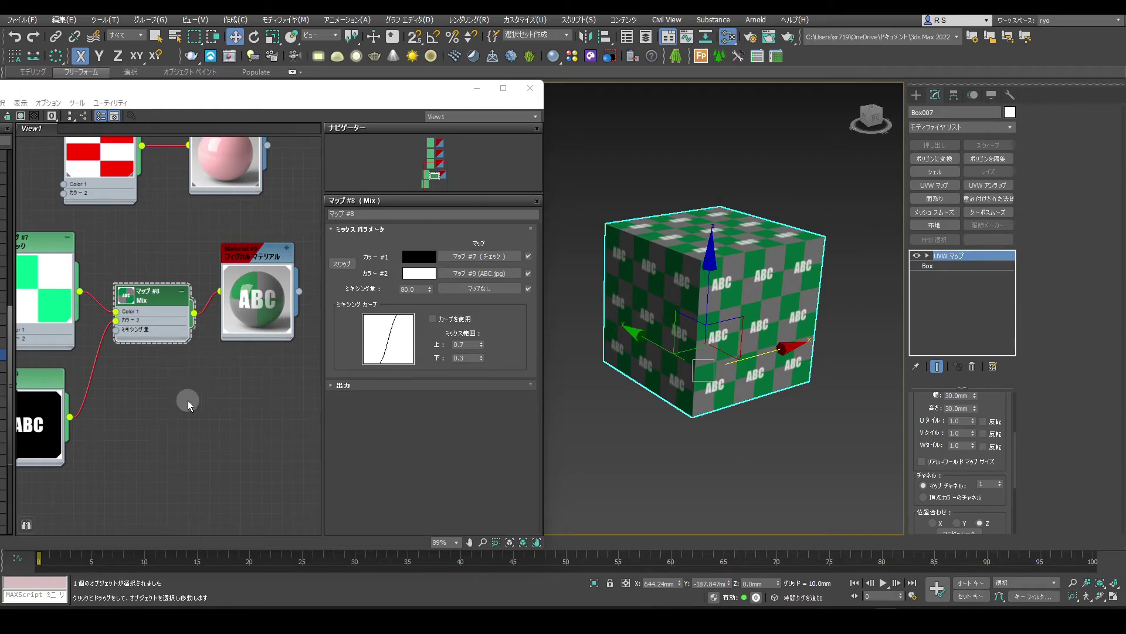
pyautogui.middleClick(211, 399)
pyautogui.moveTo(60, 237); pyautogui.dragTo(510, 265)
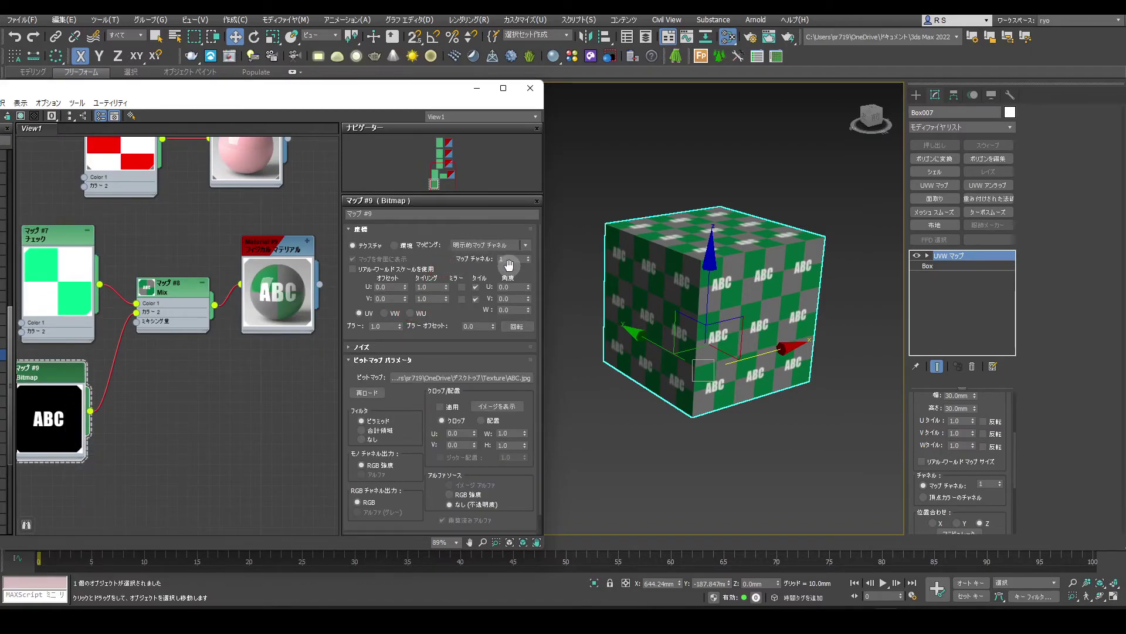
# Step: Add a second box-shaped UVW Map on channel 2 and set the ABC bitmap to read channel 2
pyautogui.click(953, 187)
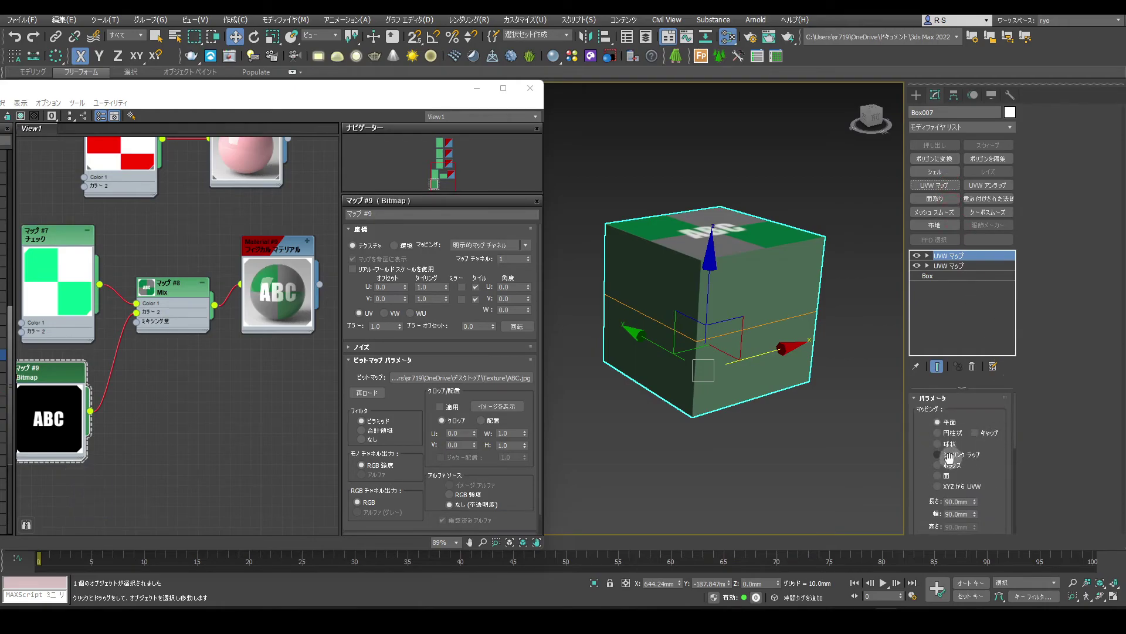
pyautogui.click(941, 470)
pyautogui.click(989, 383)
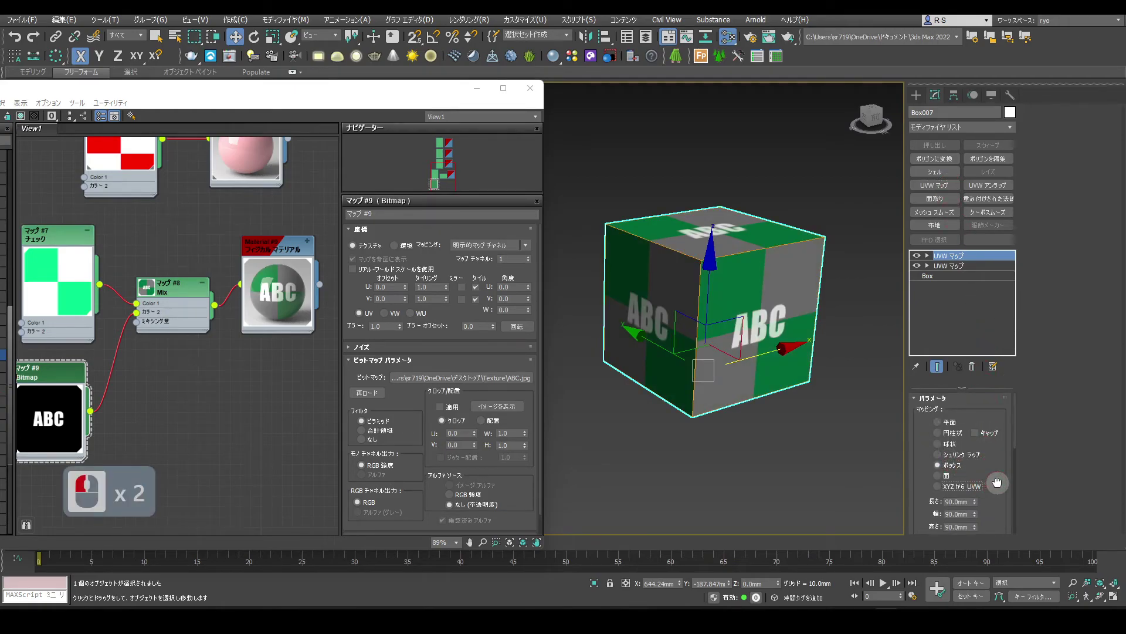
pyautogui.click(1004, 333)
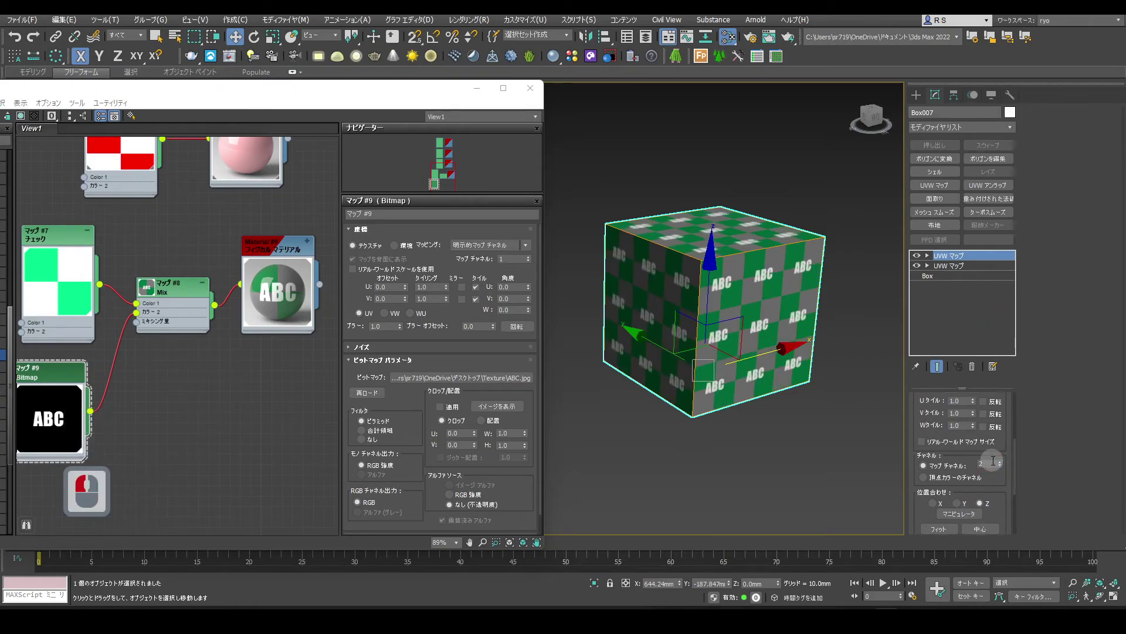
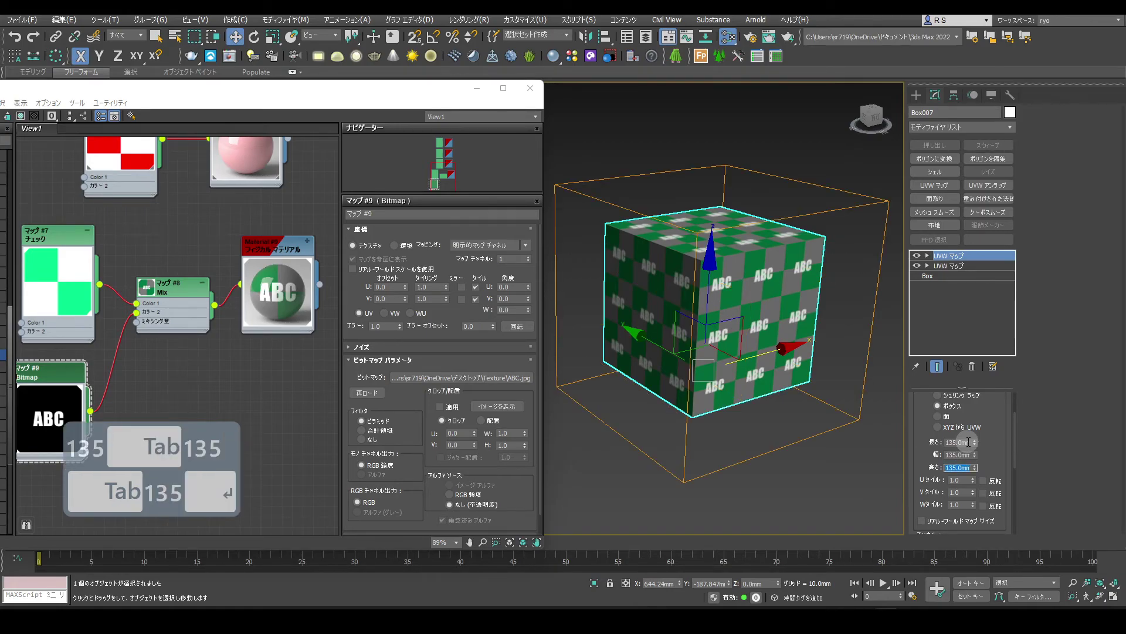
pyautogui.click(75, 375)
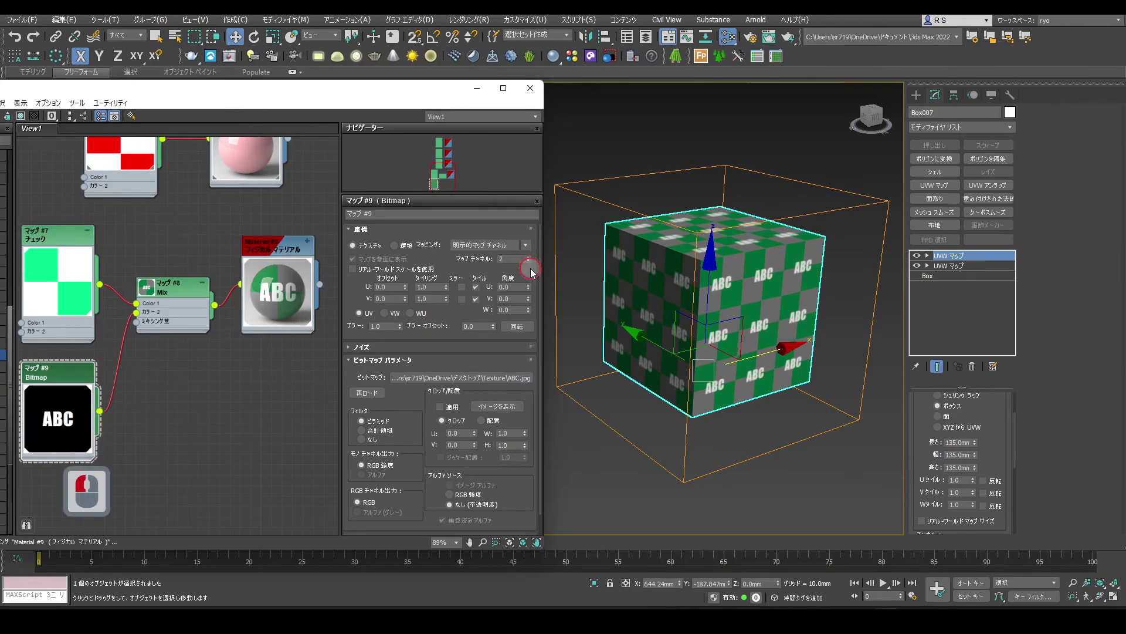